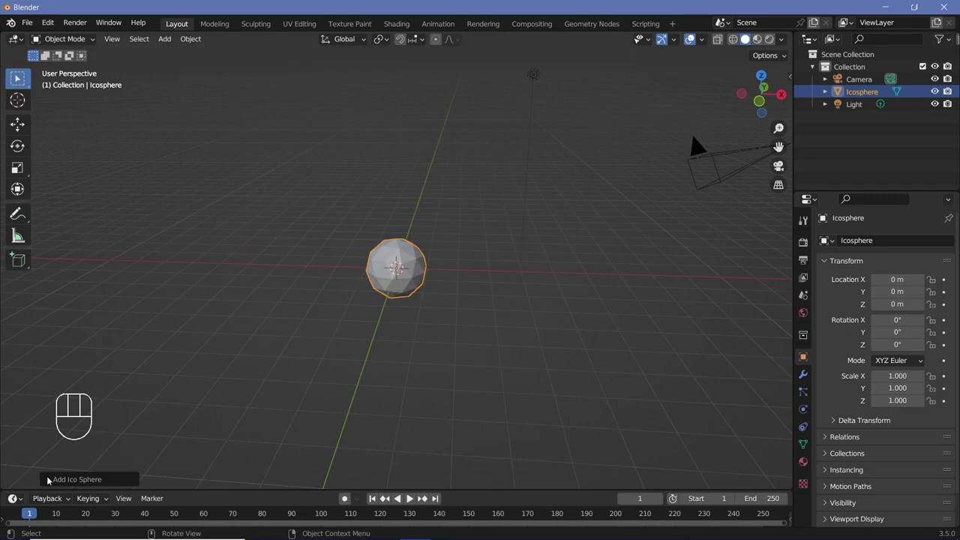
Step: Shade the icosphere smooth and duplicate it as Icosphere.001
left_click(49, 478)
left_click(208, 362)
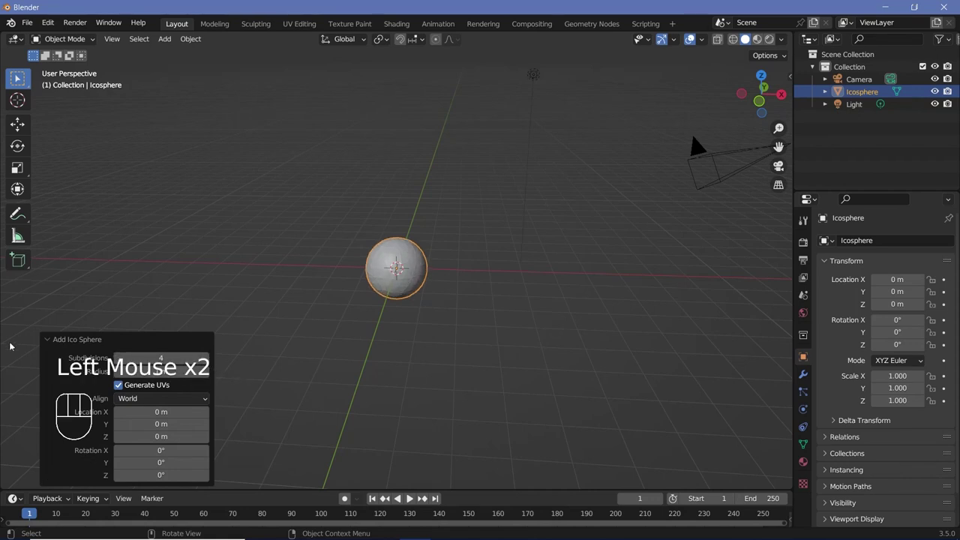
left_click(470, 279)
key("s")
scroll("up", 3)
scroll("down", 3)
Step: Move the duplicated icosphere along the X axis to Location X -11 m
key("shift+a")
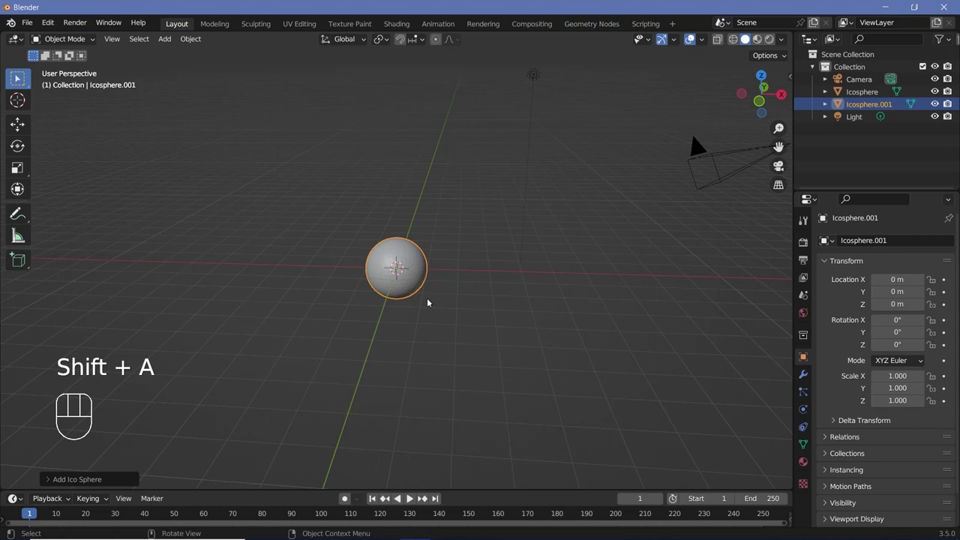
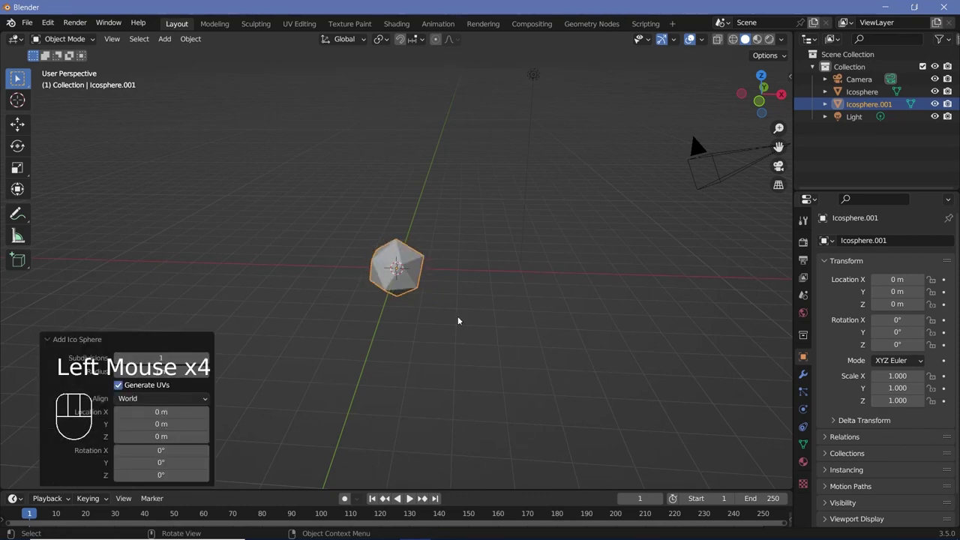
key("g")
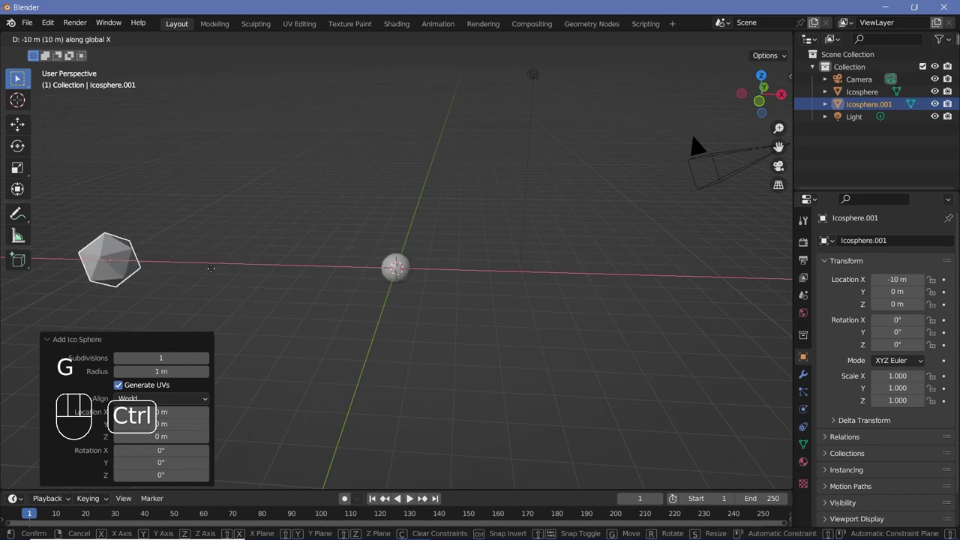
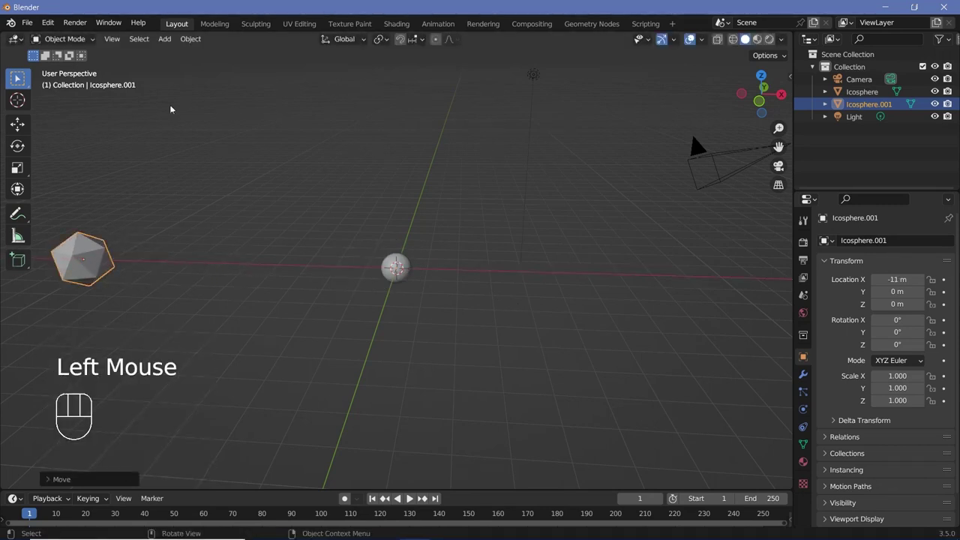
left_click_drag(196, 40, 124, 209)
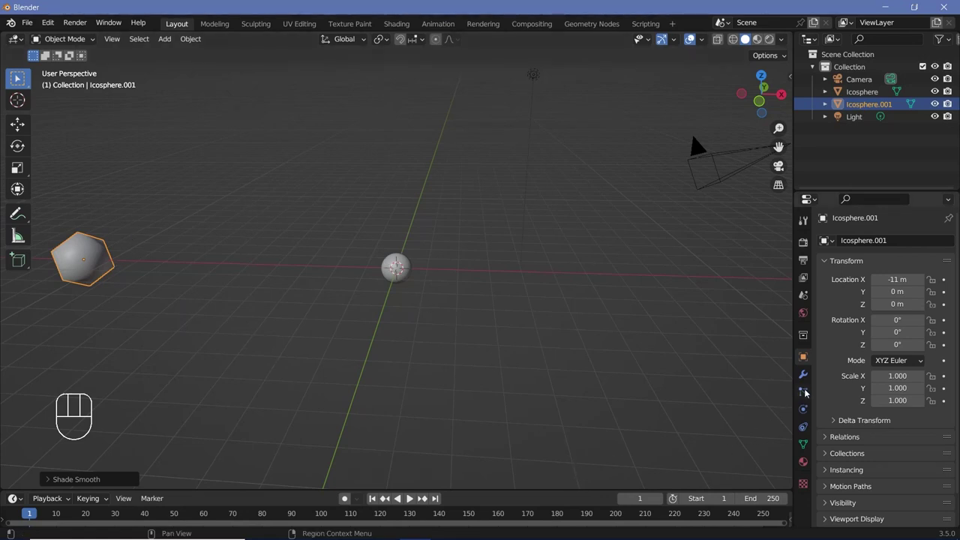
Step: Rename the spheres Emmitter and Particle and add a particle system to Emmitter
left_click(807, 392)
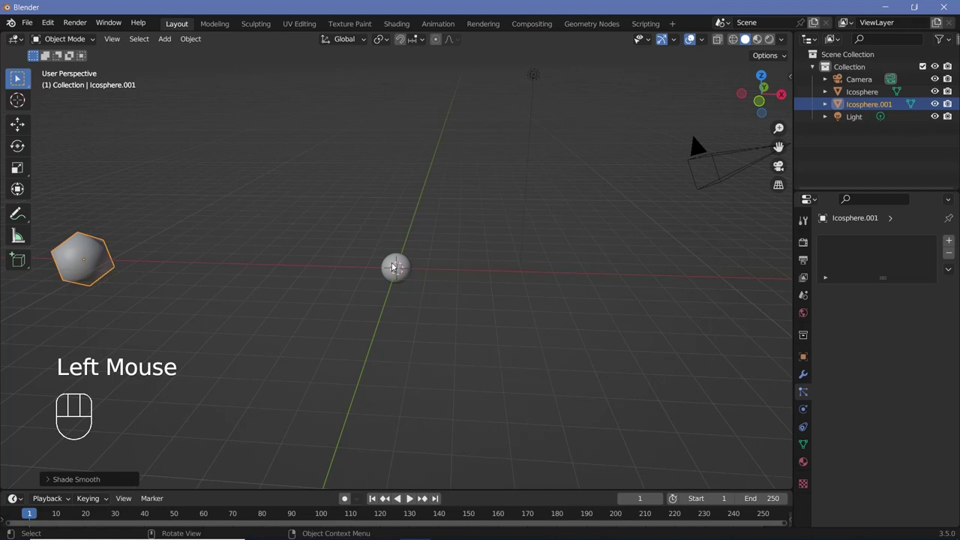
left_click(397, 266)
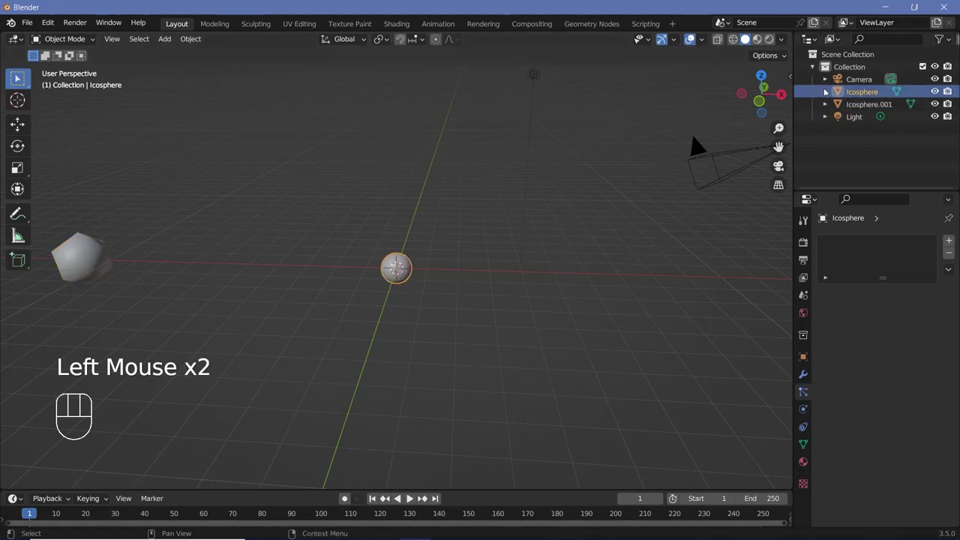
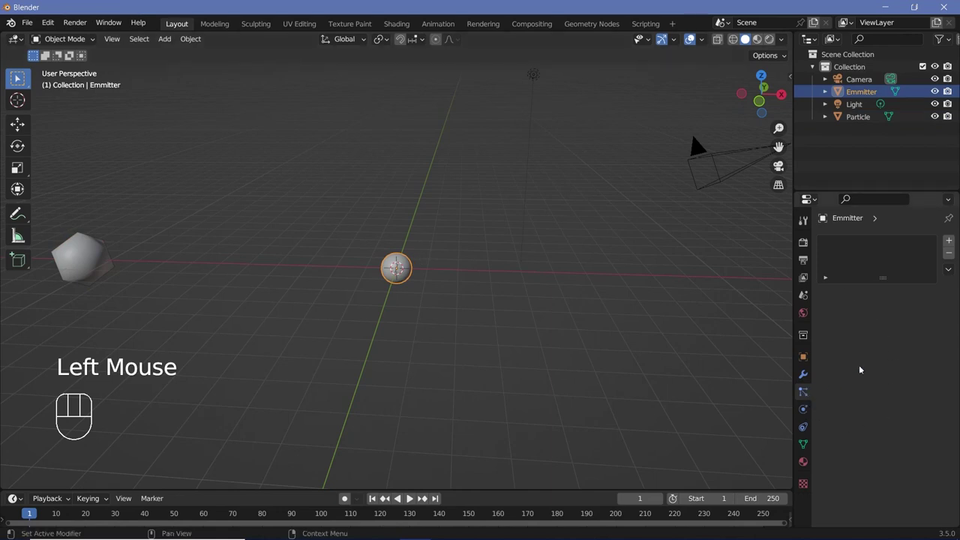
left_click(951, 241)
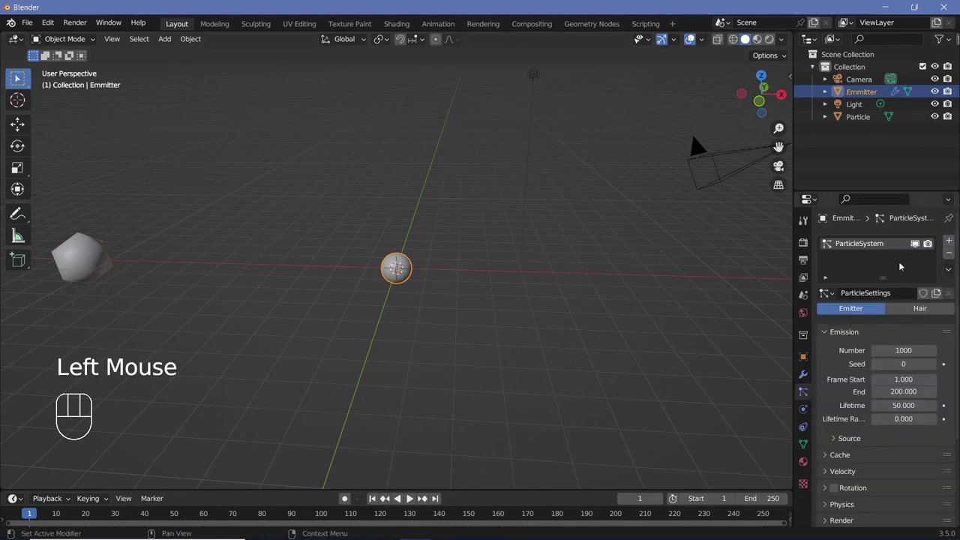
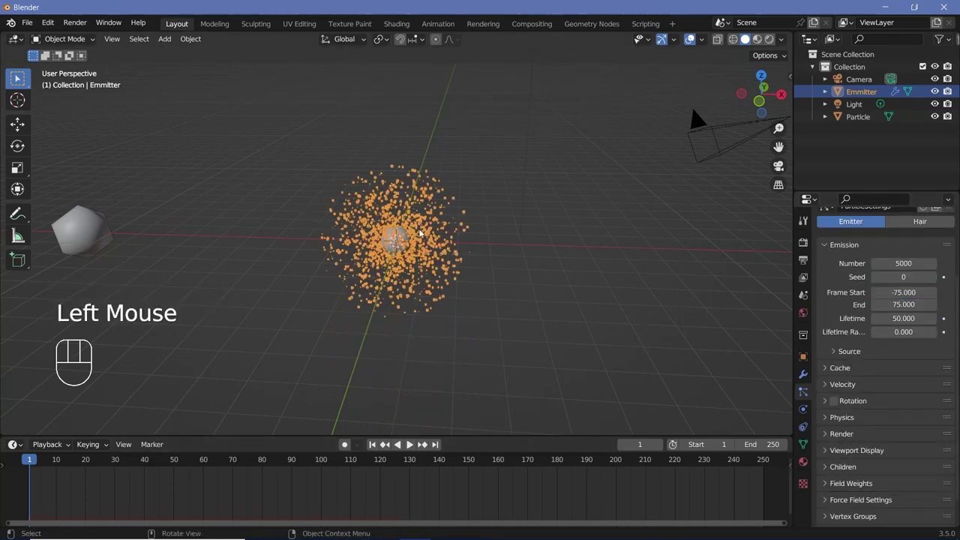
Step: Add a second particle system on Emmitter with copied ParticleSettings, emitting frames 75 to 225
scroll("up", 3)
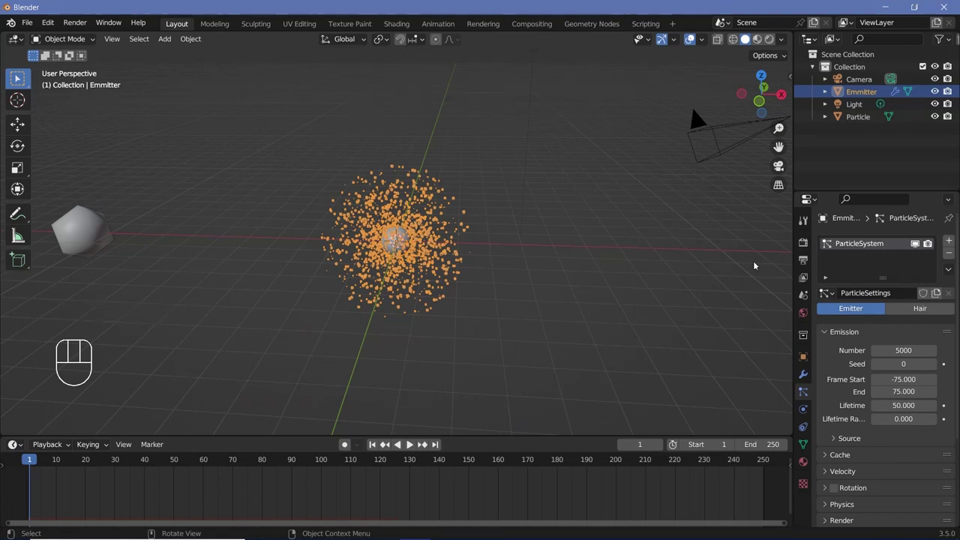
left_click(949, 242)
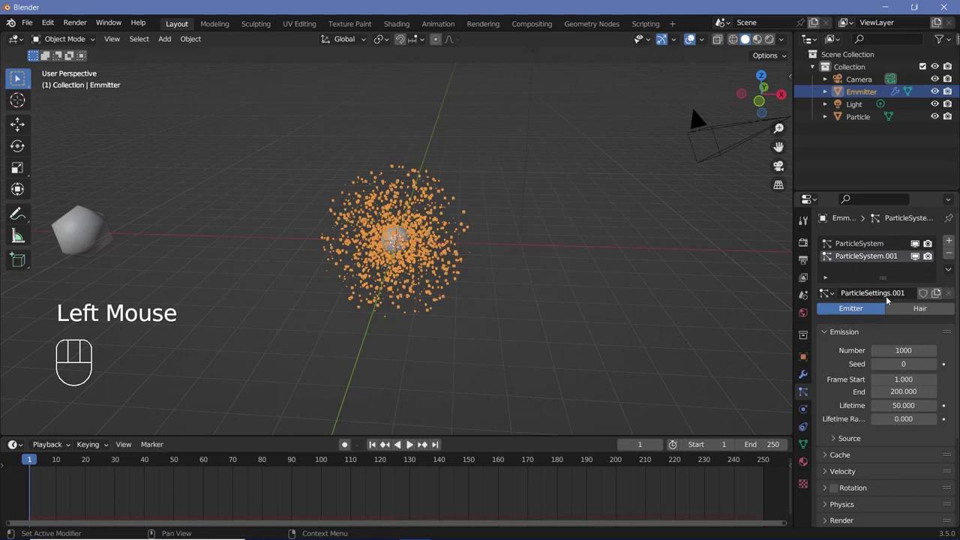
left_click(827, 293)
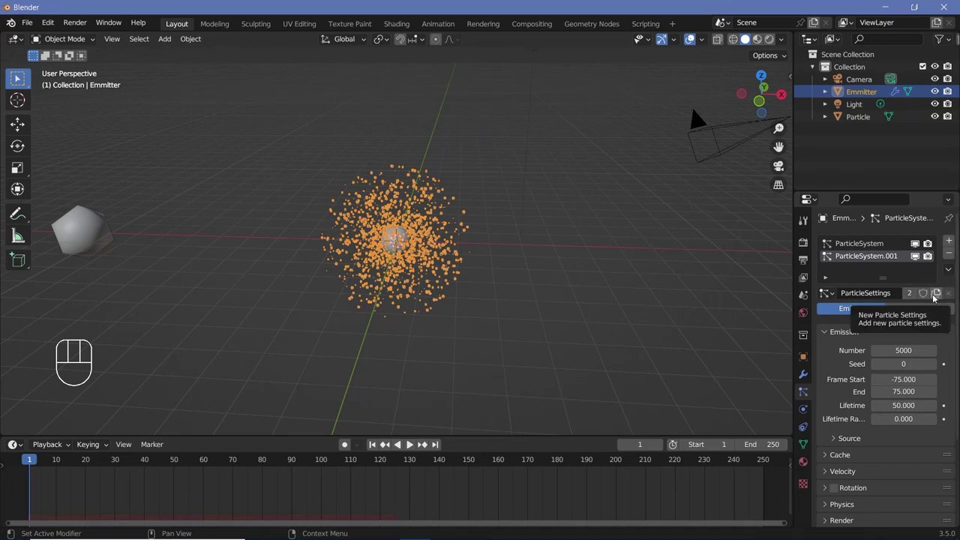
left_click(935, 296)
scroll("down", 3)
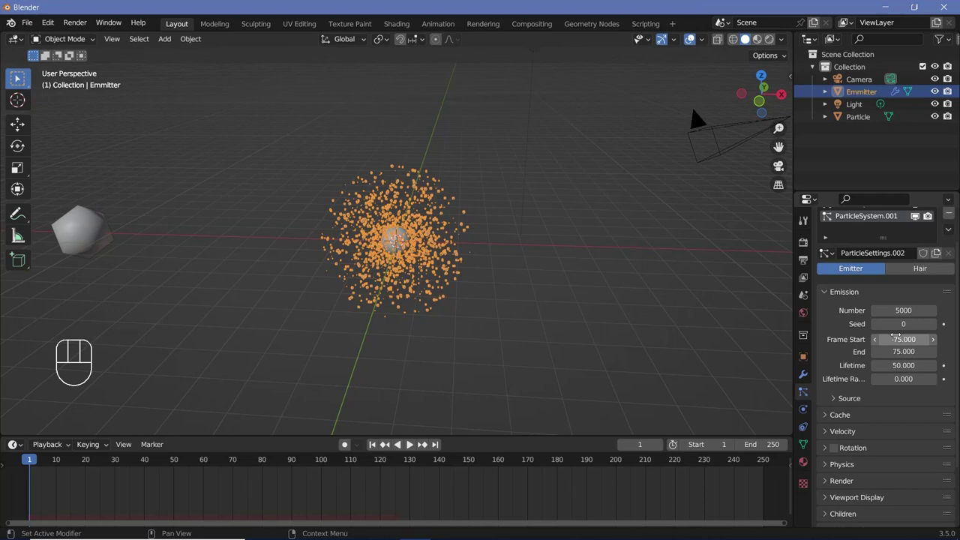
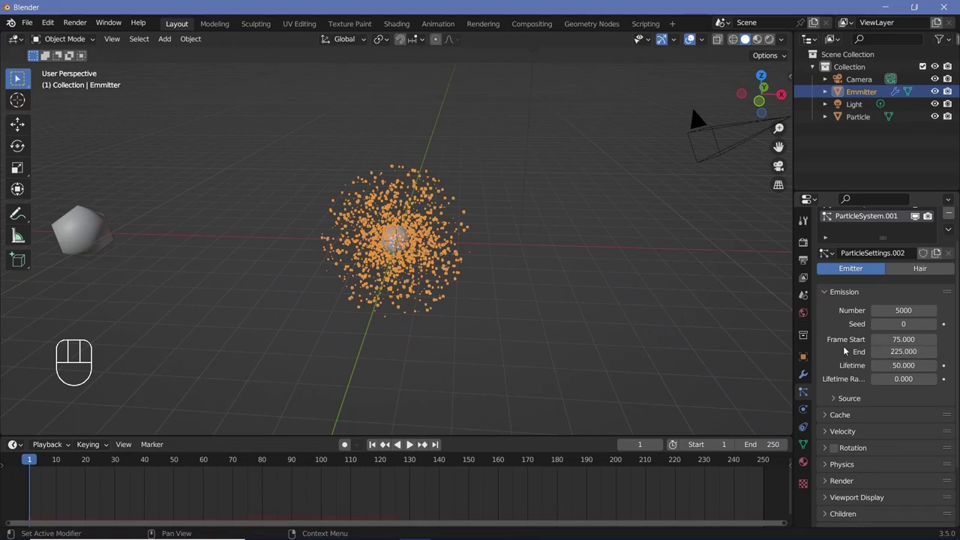
scroll("down", 3)
scroll("up", 3)
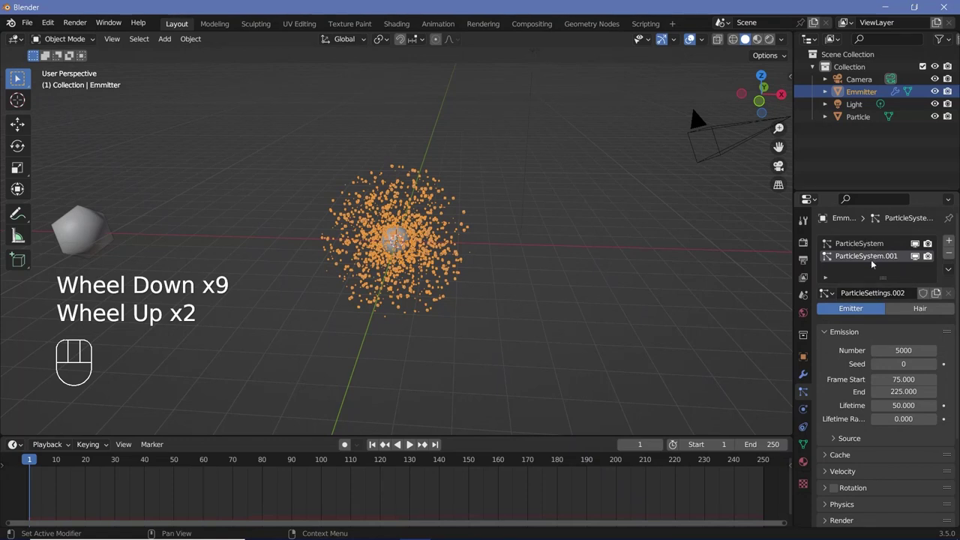
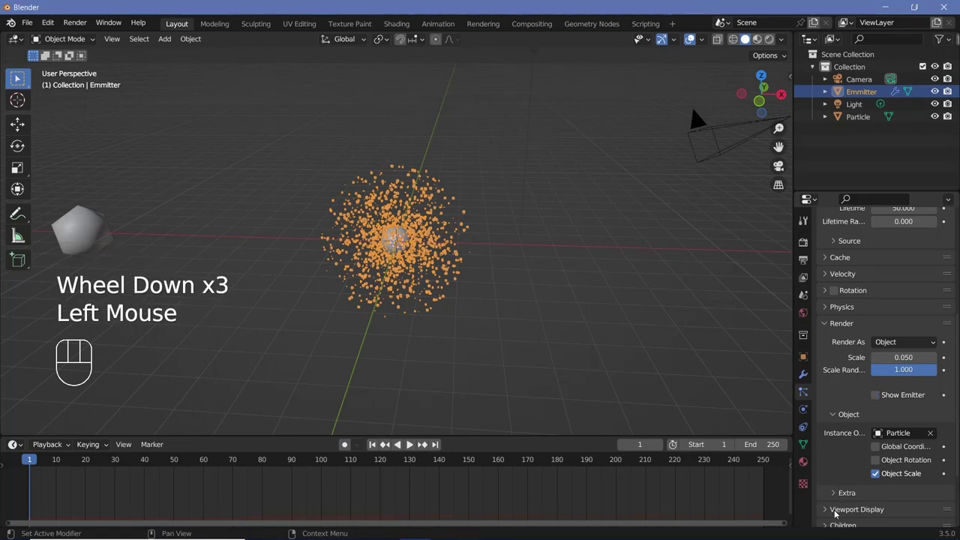
Step: Hide the emitter sphere in render and viewport for the second particle system
left_click(853, 427)
scroll("down", 3)
left_click(874, 455)
left_click(822, 441)
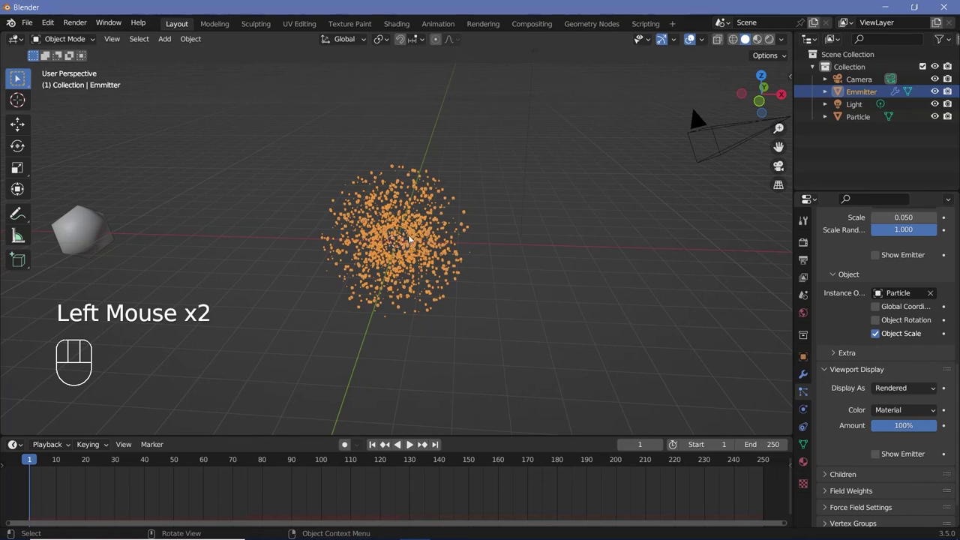
scroll("up", 3)
Step: Hide the emitter sphere in render and viewport for the first particle system
left_click(869, 248)
scroll("down", 3)
scroll("down", 3)
scroll("up", 3)
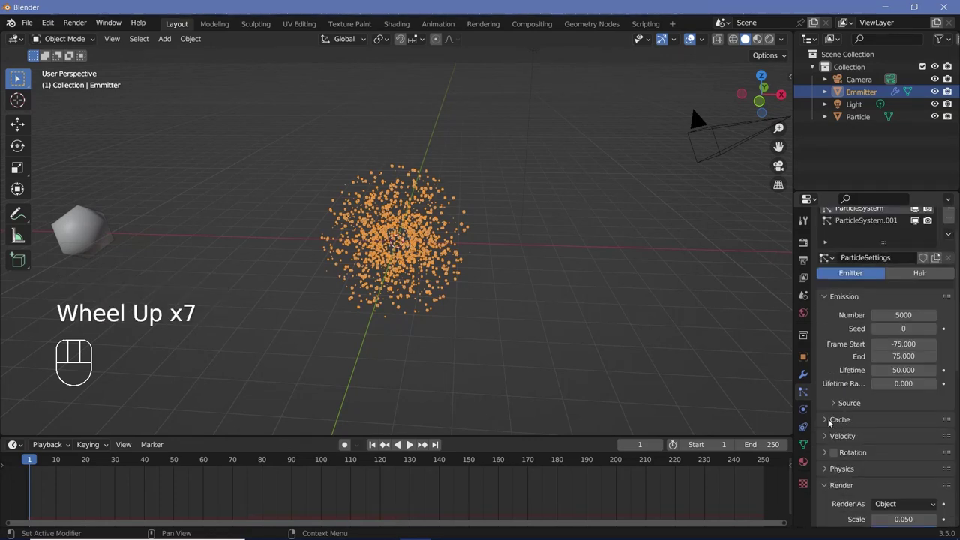
left_click(830, 422)
scroll("down", 3)
left_click(869, 450)
scroll("up", 3)
left_click(868, 259)
Step: Bake the particle simulation from the Cache panel
scroll("down", 3)
left_click(874, 328)
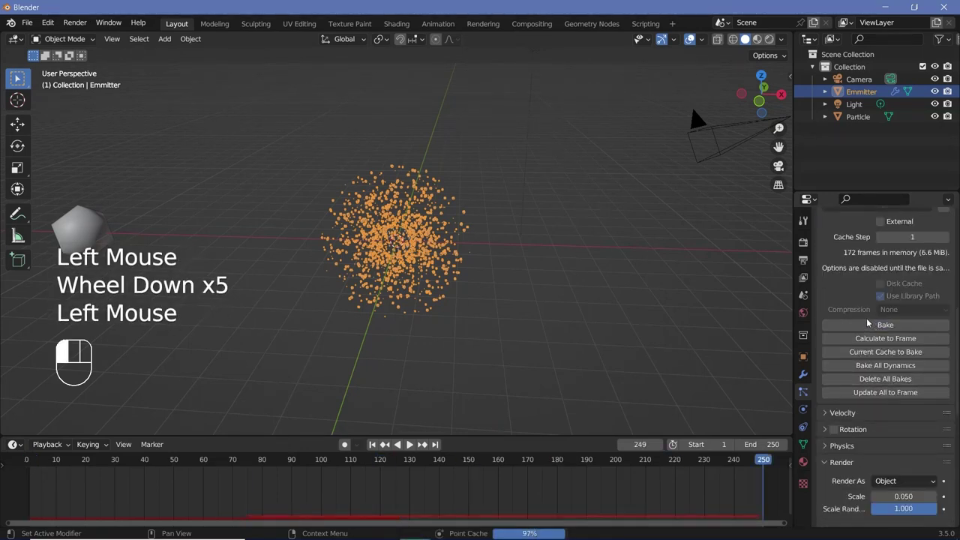
Step: Play the baked particles in Rendered viewport shading, then stop at frame 250
key("space")
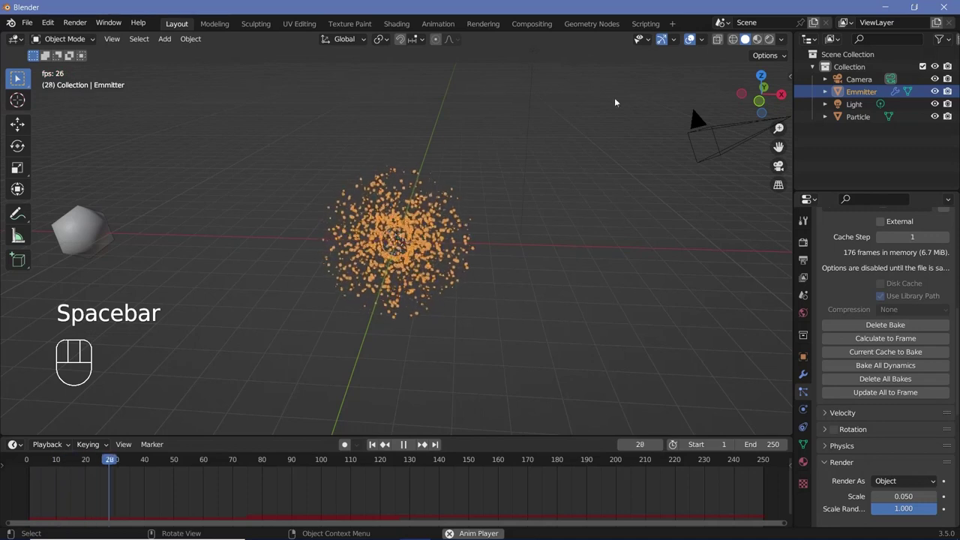
left_click_drag(693, 43, 626, 159)
left_click_drag(477, 271, 486, 257)
key("space")
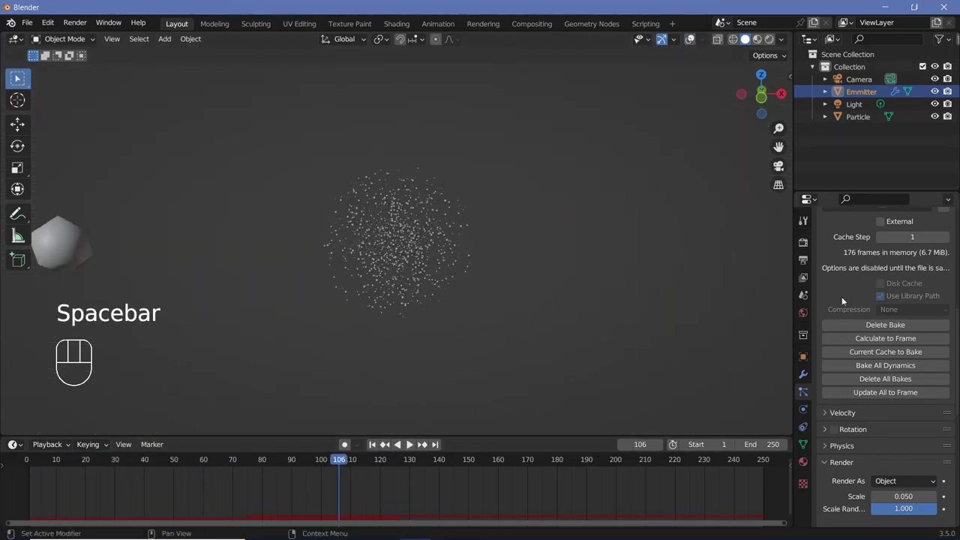
scroll("up", 3)
scroll("up", 3)
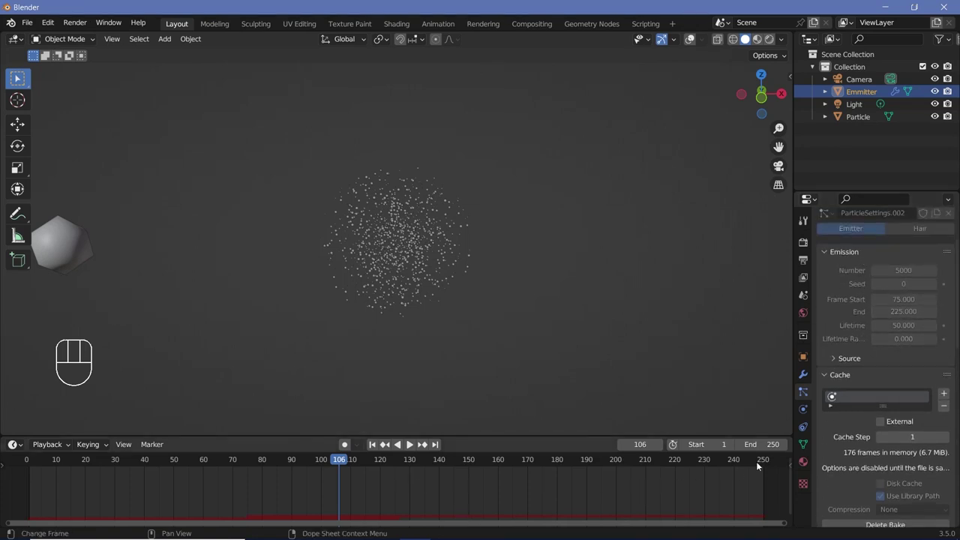
left_click(760, 465)
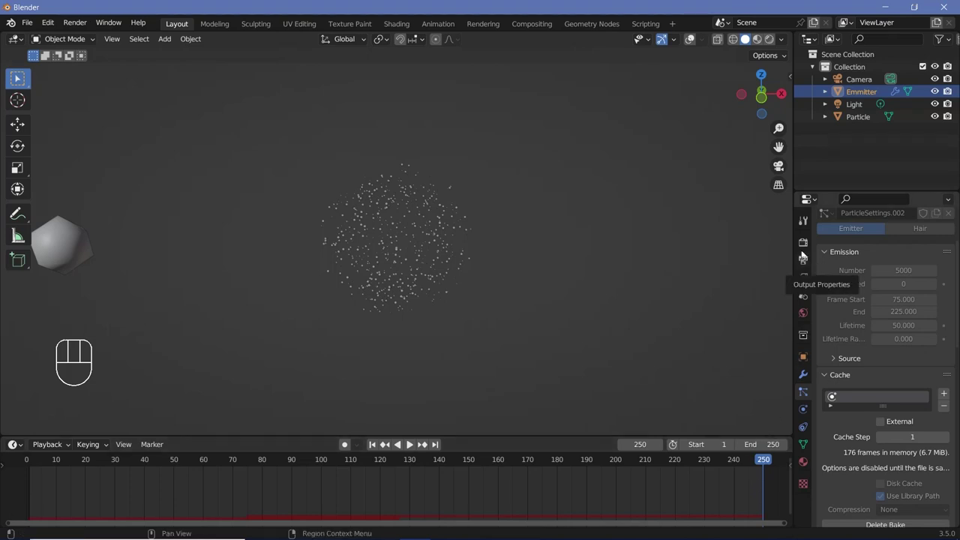
Step: Enable bloom and set the output frame rate to 30 fps ending at frame 150
left_click(804, 250)
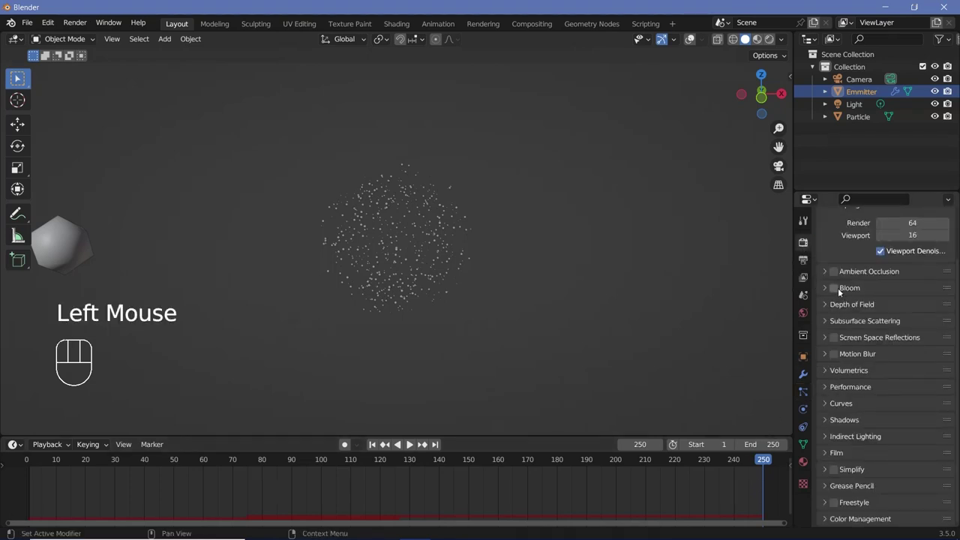
left_click(839, 290)
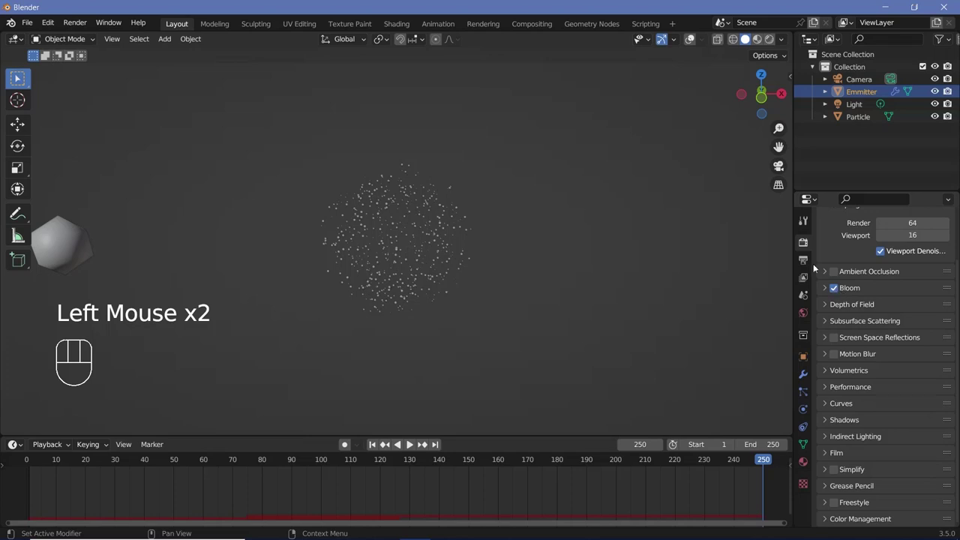
left_click(808, 260)
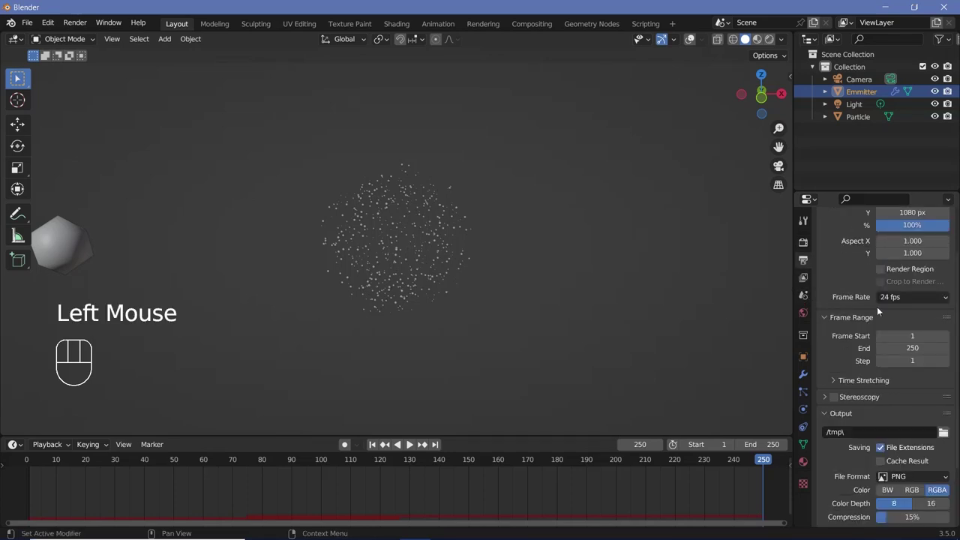
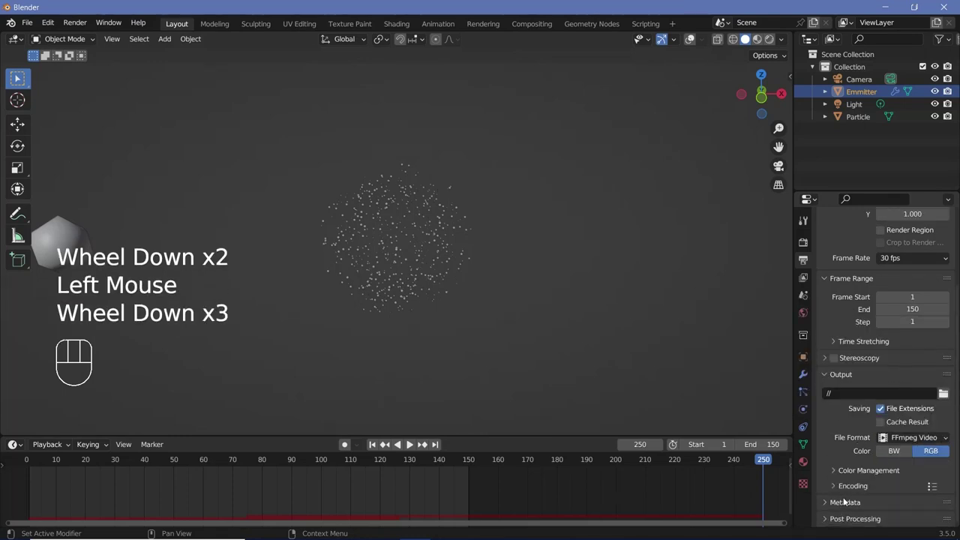
Step: Set output to FFmpeg MPEG-4 video with H.264 at Perceptually Lossless quality and preview playback
left_click(846, 490)
left_click_drag(899, 390, 898, 388)
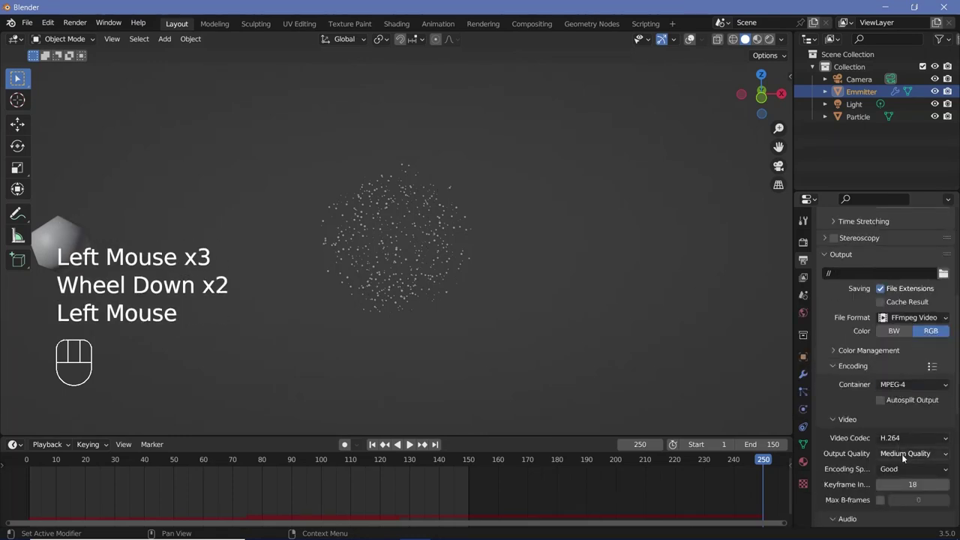
left_click_drag(906, 456, 865, 404)
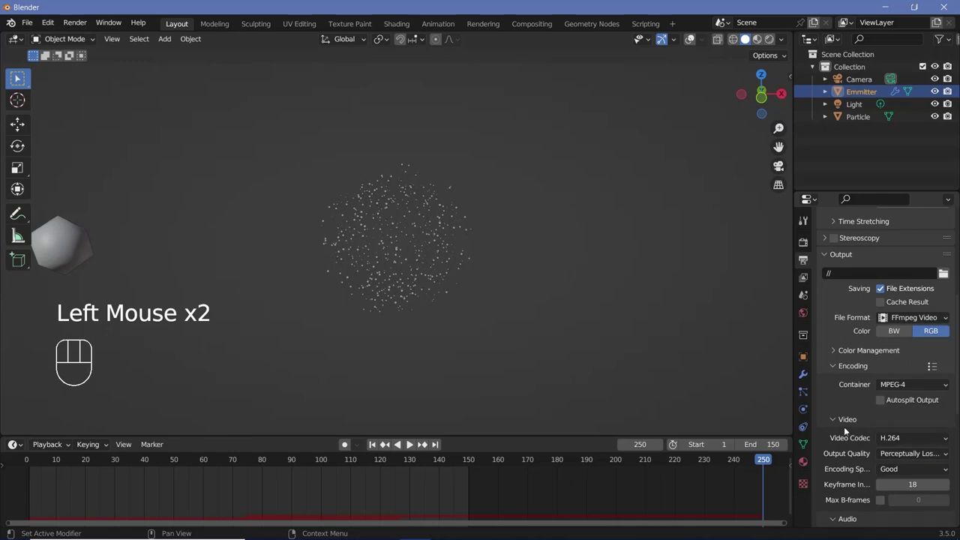
key("space")
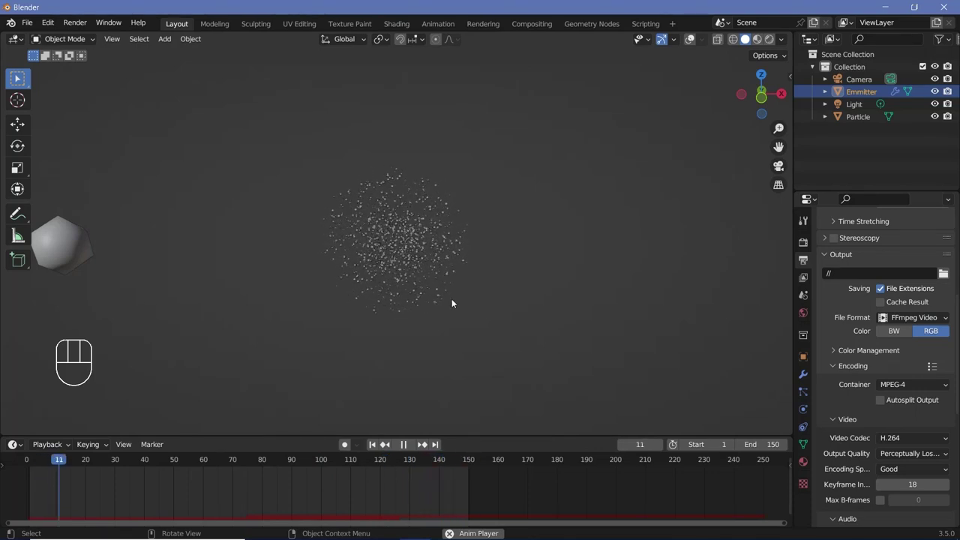
key("space")
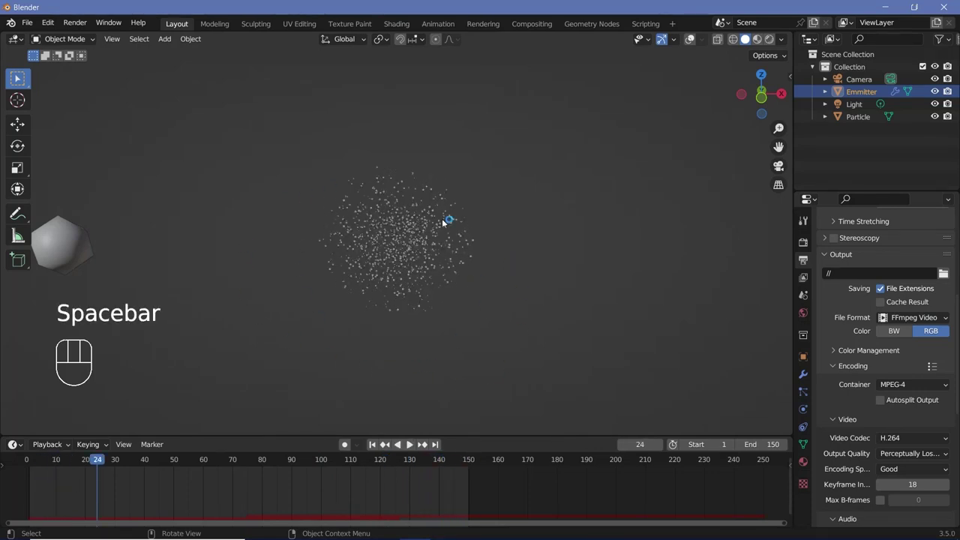
Step: Add a BezierCircle curve around the particle emitter via Shift+A > Curve > Circle
left_click(611, 112)
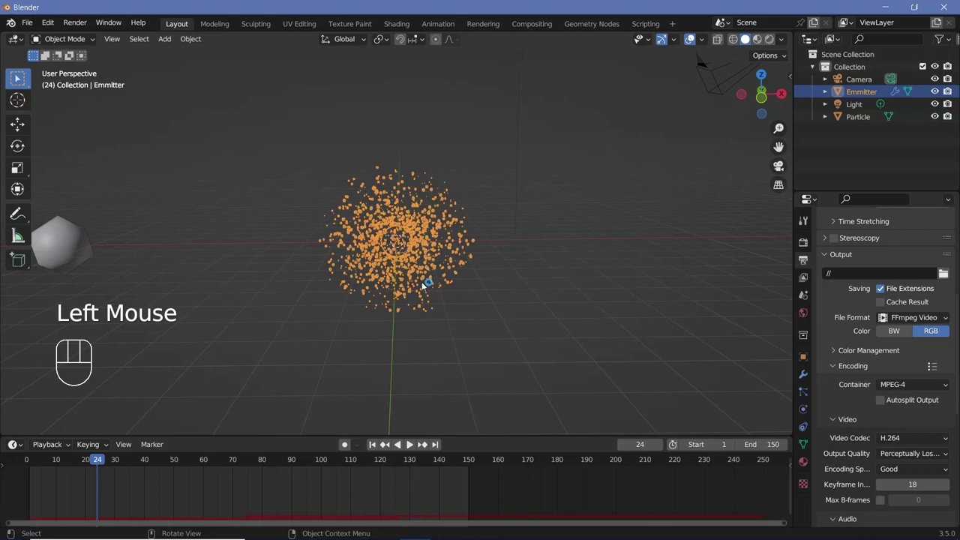
scroll("down", 3)
left_click_drag(405, 299, 415, 289)
scroll("up", 3)
key("shift+a")
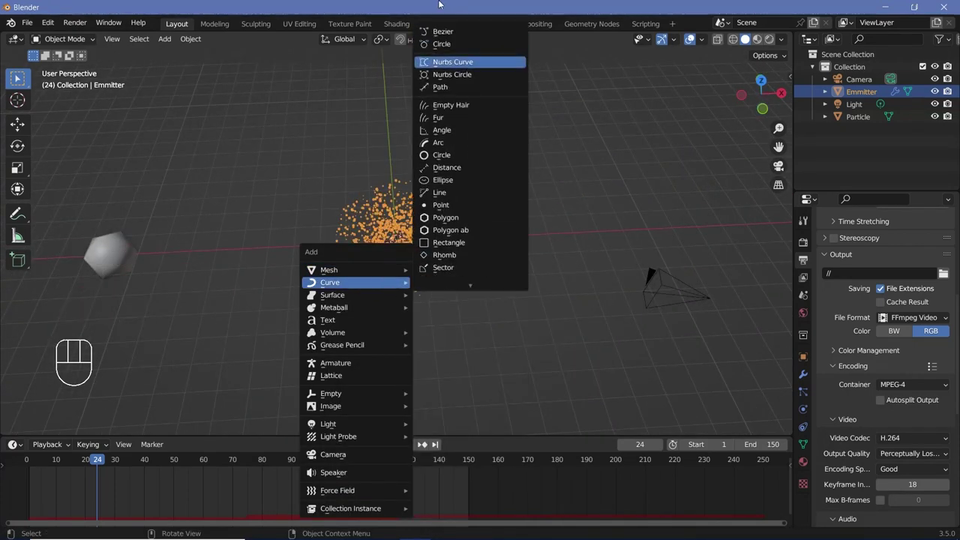
key("s")
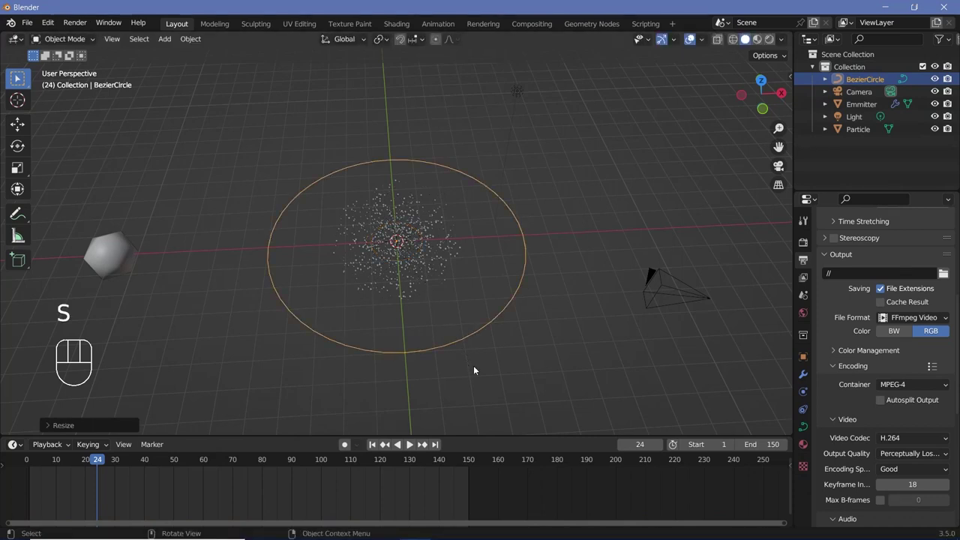
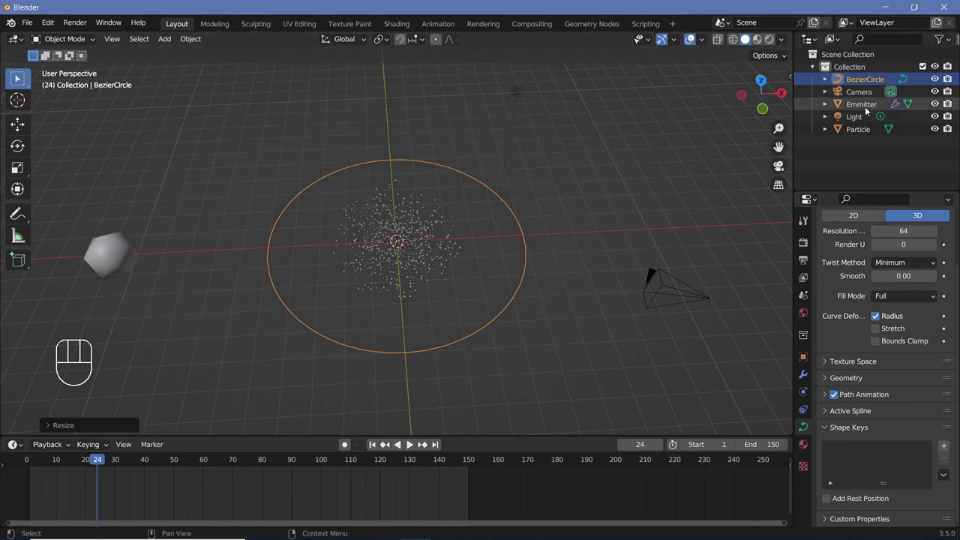
Step: Set the circle's Resolution to 64 and give Emmitter a Follow Path constraint targeting BezierCircle
left_click(868, 108)
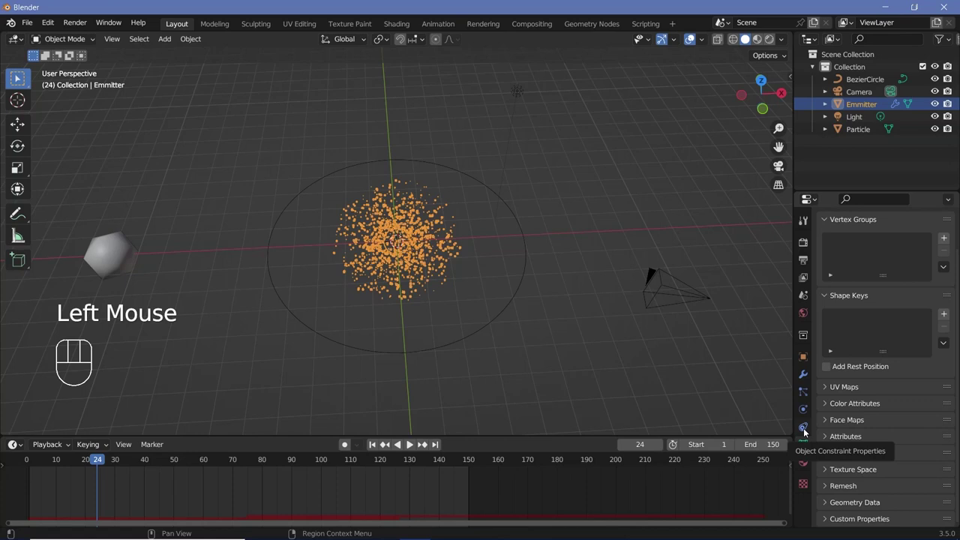
left_click(807, 430)
left_click_drag(857, 241, 931, 330)
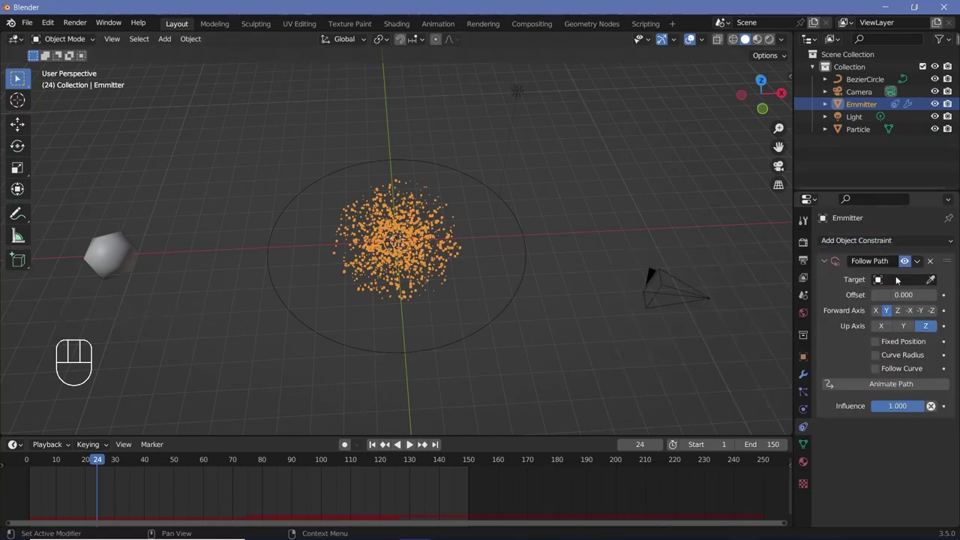
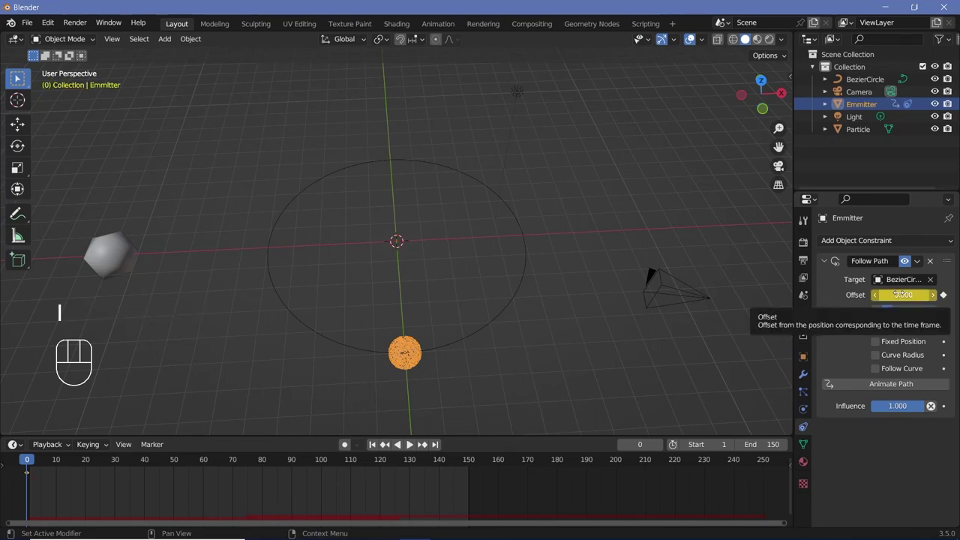
Step: Keyframe Follow Path Offset 100 at frame 150 and set the keyframes to Linear interpolation
left_click(471, 462)
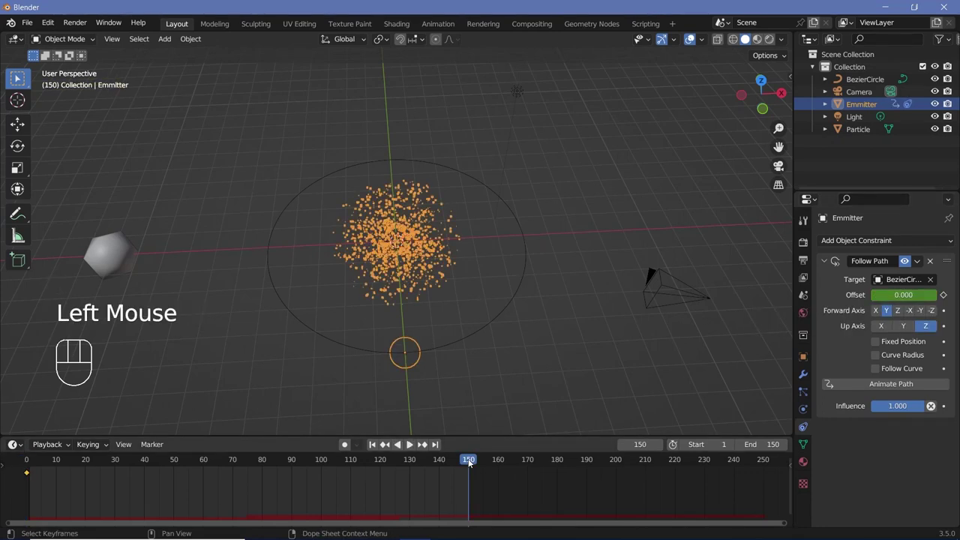
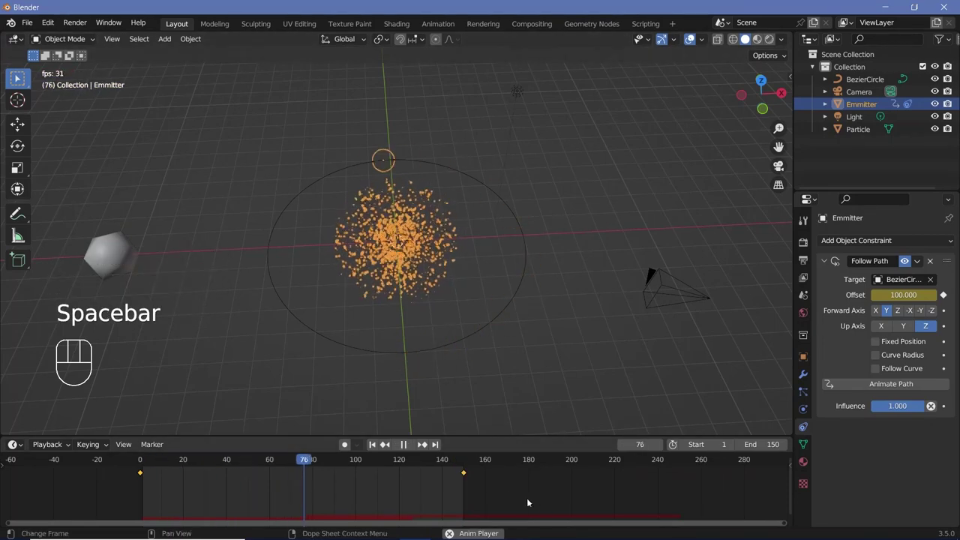
key("space")
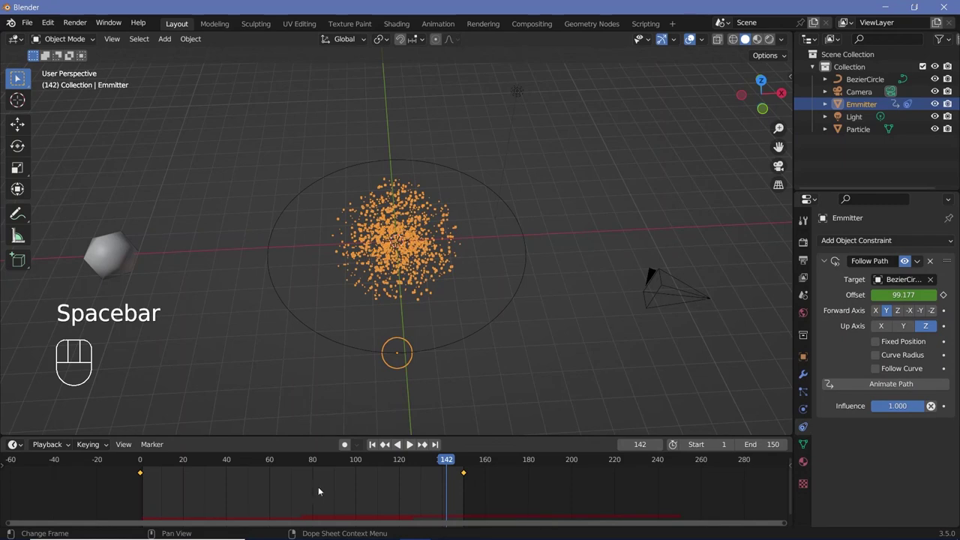
key("t")
key("space")
key("space")
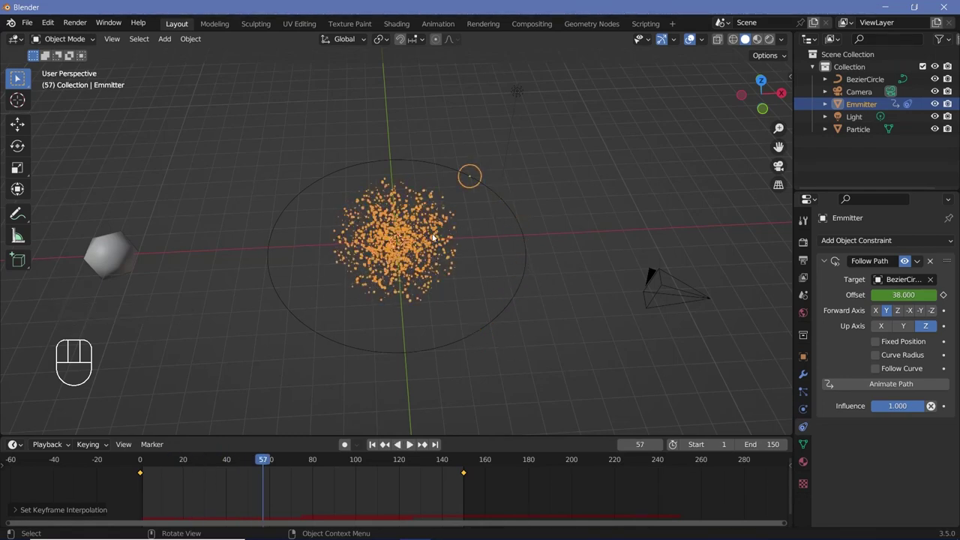
Step: Re-bake the Emmitter's particle cache so the particles trail along the circular path
left_click(804, 388)
left_click(860, 352)
scroll("down", 3)
scroll("down", 3)
left_click(869, 431)
left_click_drag(871, 428, 918, 241)
scroll("up", 3)
left_click(870, 260)
scroll("down", 3)
left_click(855, 452)
left_click(855, 451)
Step: Preview the path animation, stop playback and return to frame 0
key("space")
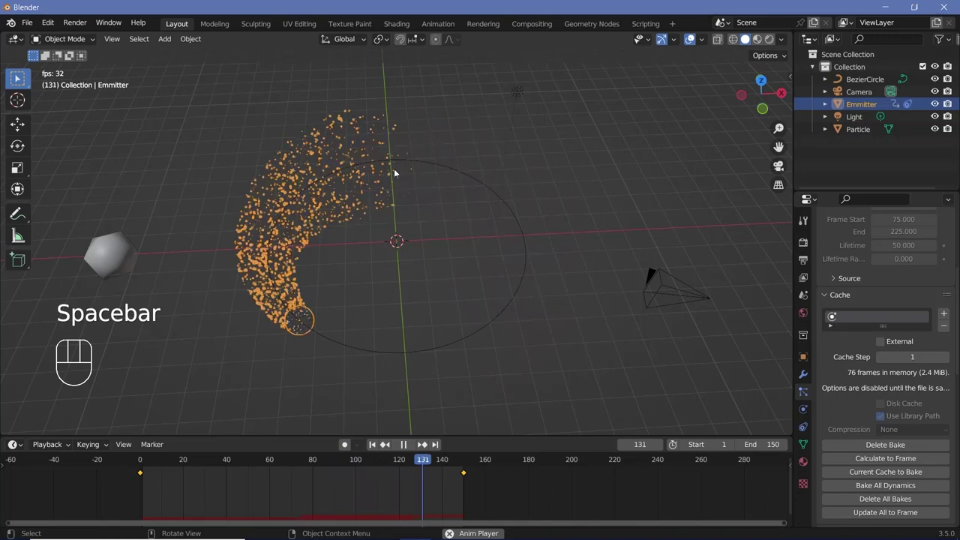
key("space")
left_click(551, 501)
key("space")
left_click(448, 465)
key("space")
key("space")
Step: Change the timeline area to a Graph Editor showing the Follow Path offset curve with its sidebar
left_click(421, 350)
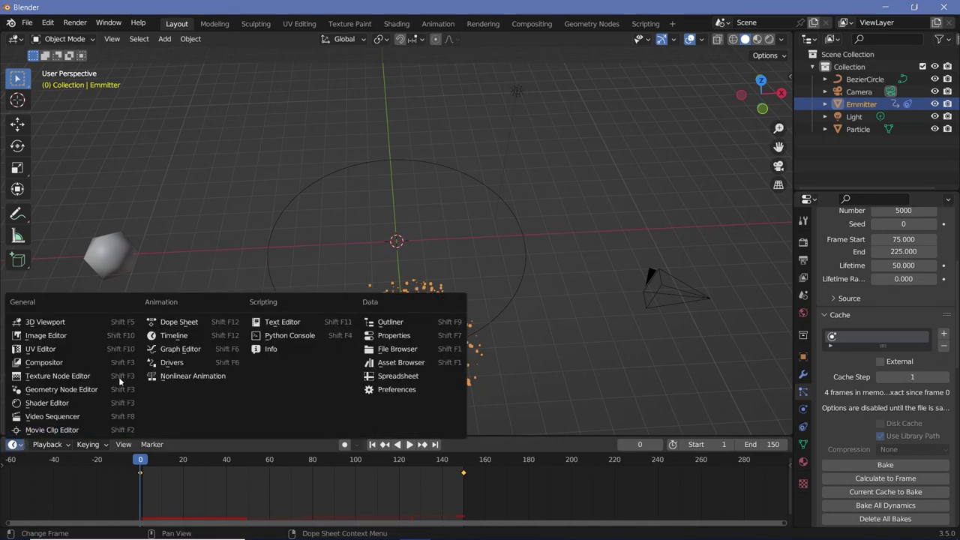
left_click(167, 353)
scroll("down", 3)
middle_click(361, 485)
left_click_drag(612, 443, 611, 444)
left_click(611, 443)
Step: Enlarge the Graph Editor area and reveal its sidebar for the Emmitter offset curve
left_click(788, 439)
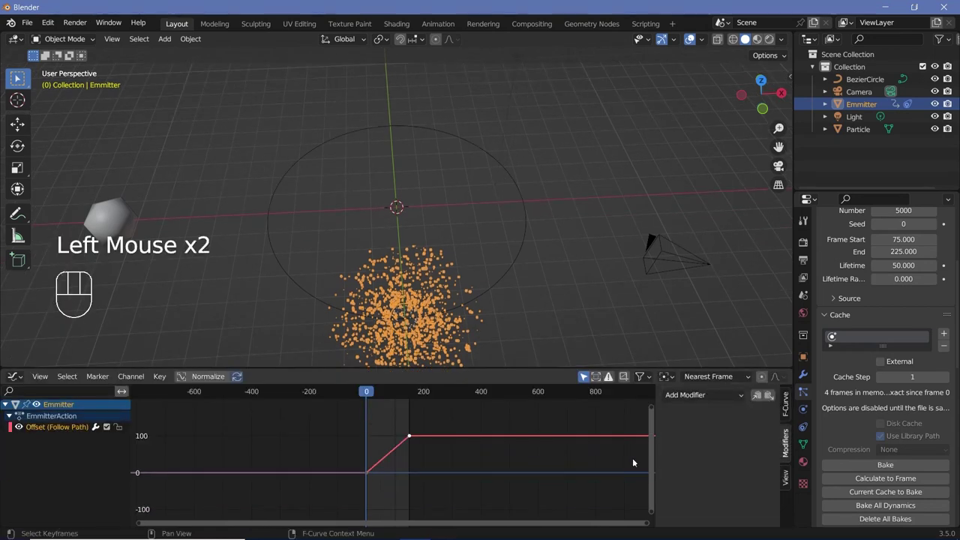
key("n")
key("n")
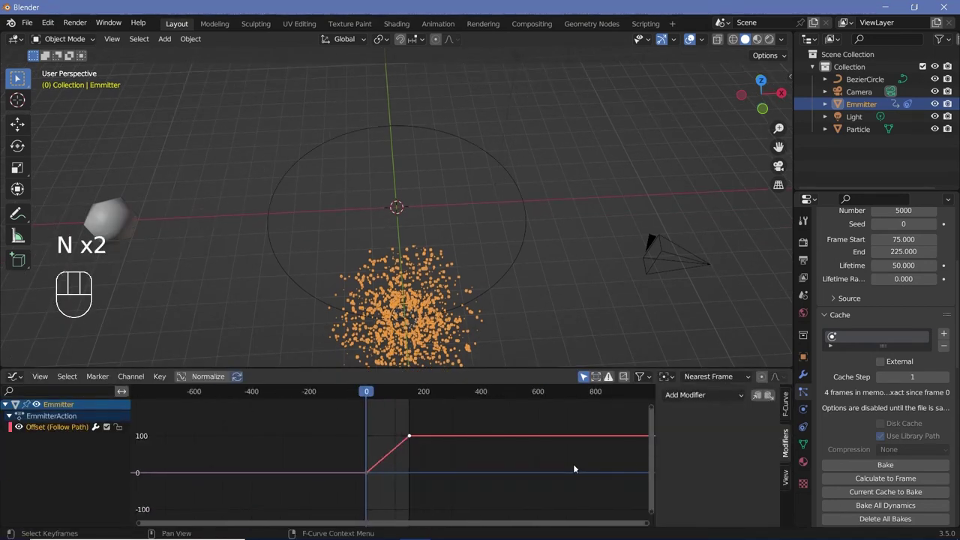
left_click(788, 443)
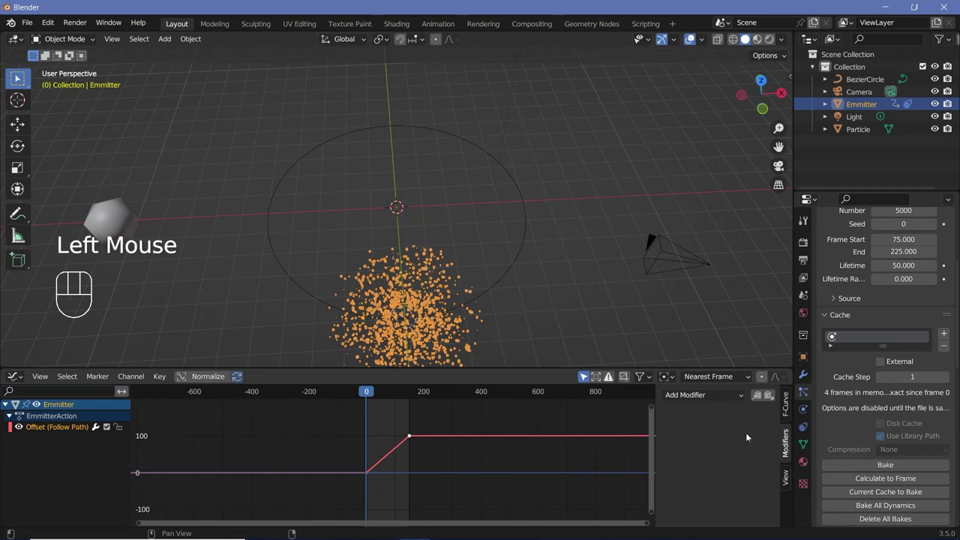
Step: Add a Cycles modifier set to Repeat with Offset before and after, and preview the loop
left_click_drag(691, 394, 703, 453)
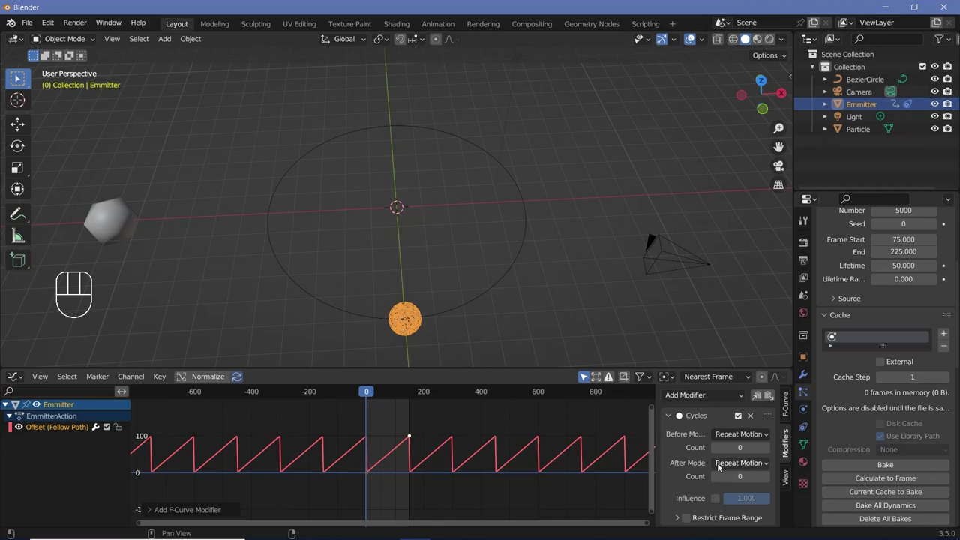
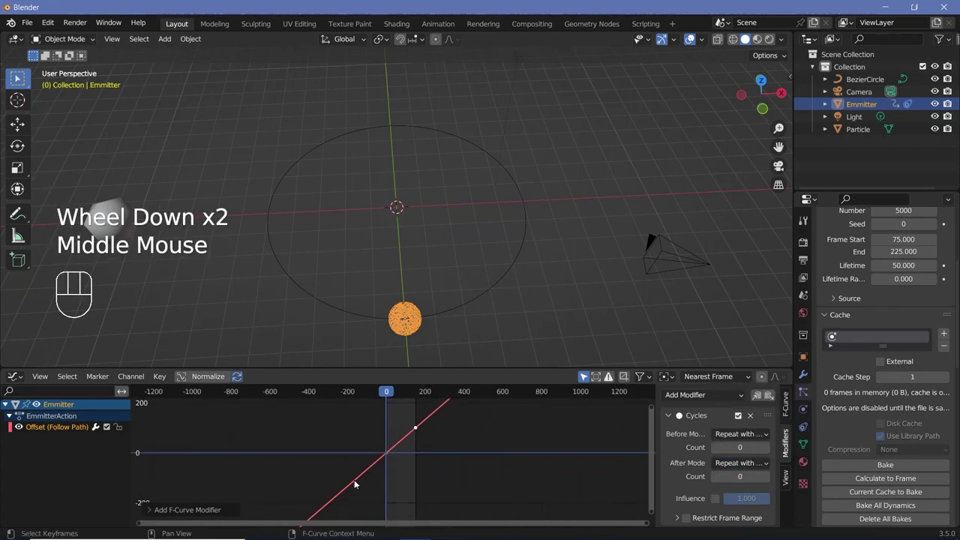
key("space")
key("space")
left_click(387, 395)
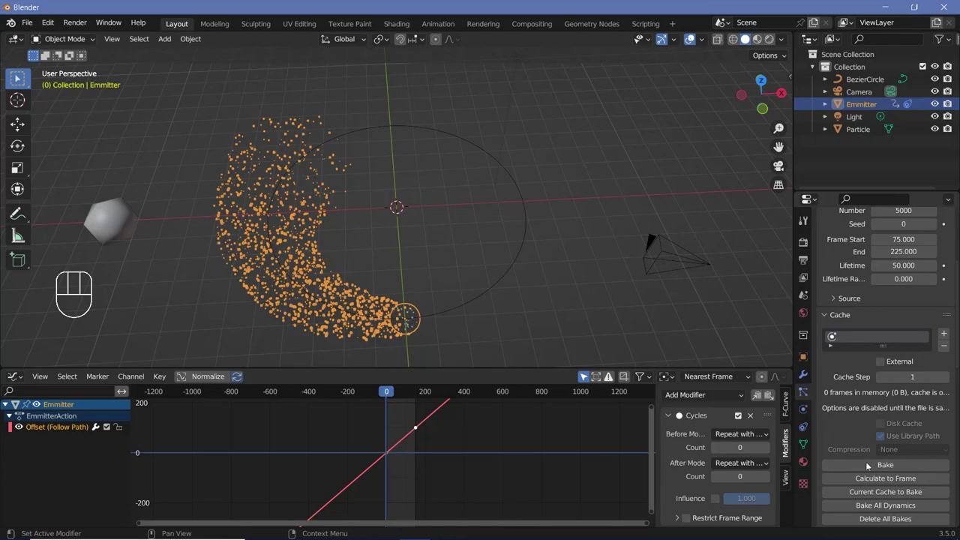
Step: Bake the particle cache (126 frames) and play the animation to preview the trail
left_click_drag(873, 470, 866, 452)
scroll("up", 3)
scroll("down", 3)
left_click(860, 247)
scroll("down", 3)
left_click_drag(866, 348, 858, 363)
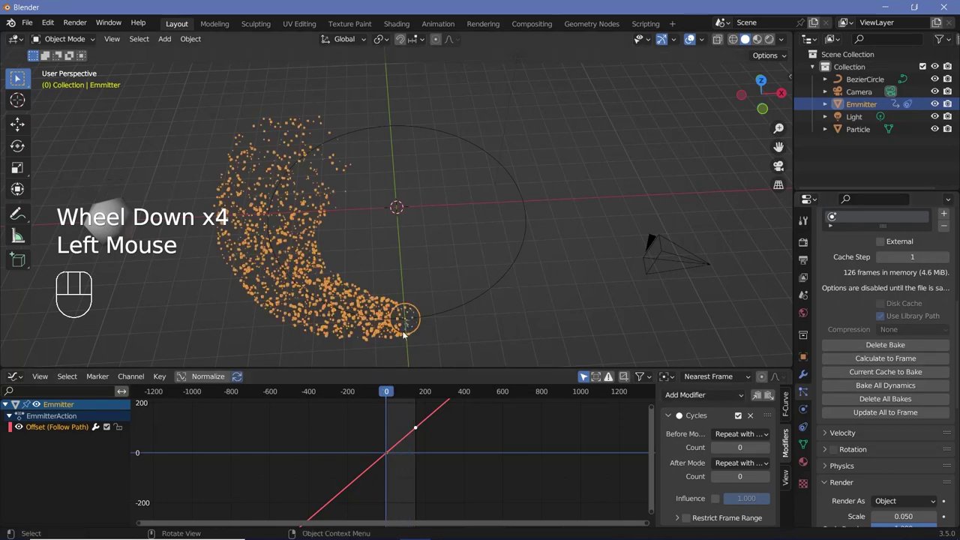
key("space")
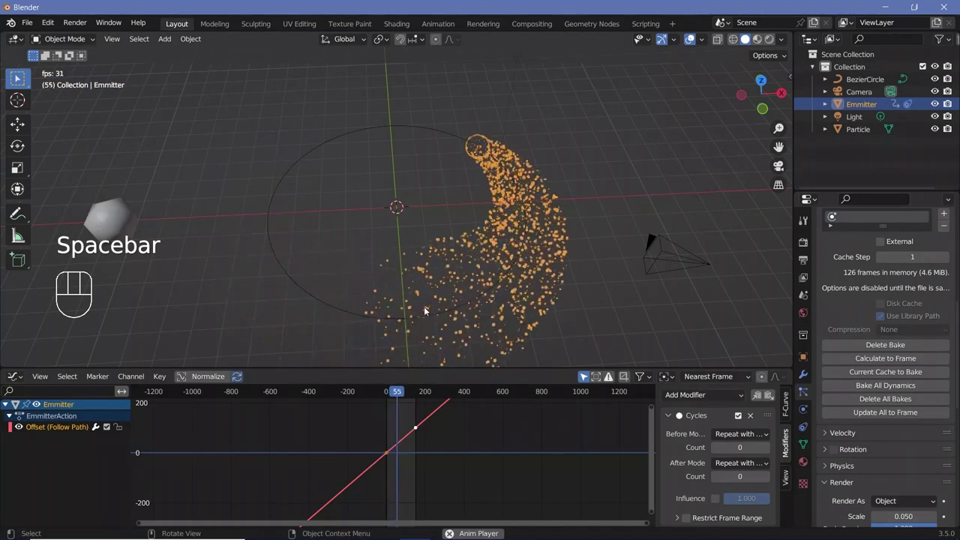
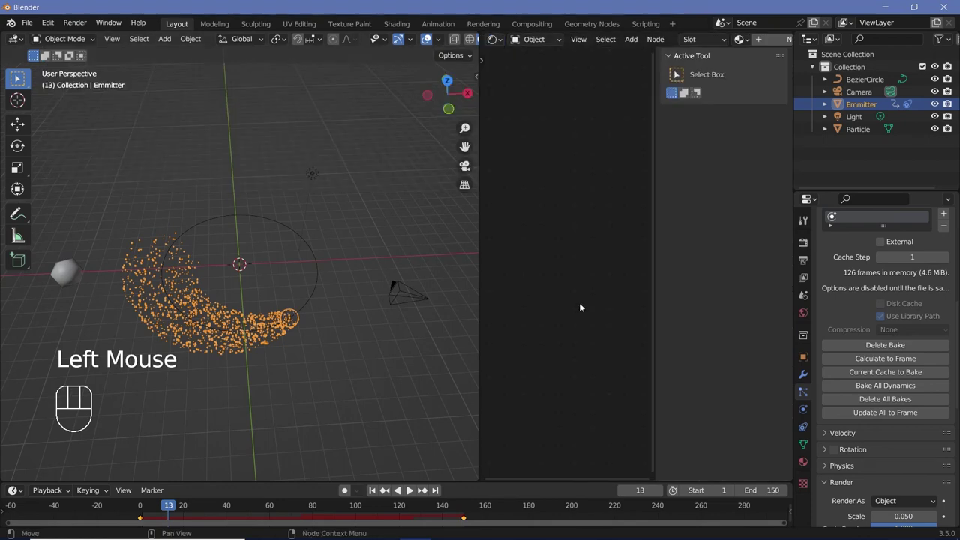
Step: Close the sidebar and select the Camera in the Outliner
key("n")
left_click(79, 274)
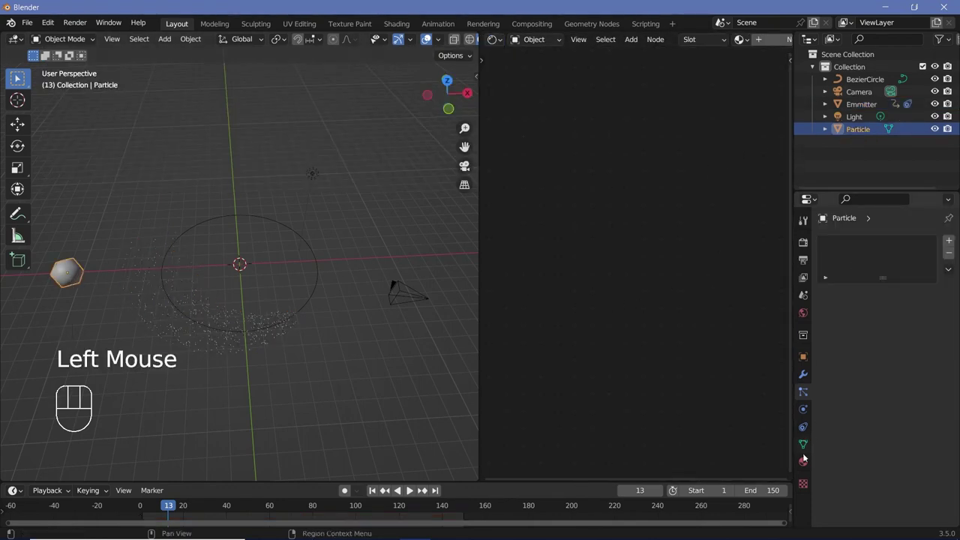
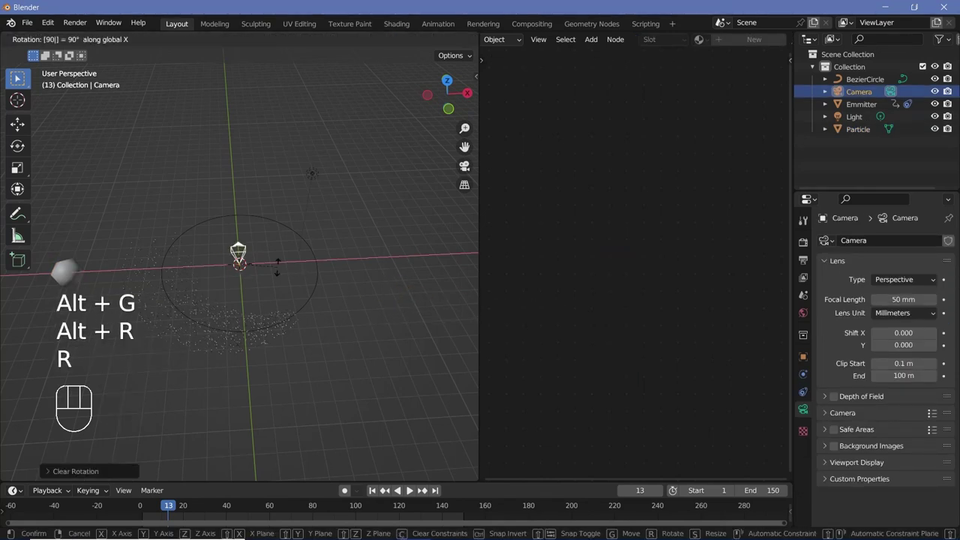
Step: Move the camera back along Y, view through it and preview the framing while playing
key("g")
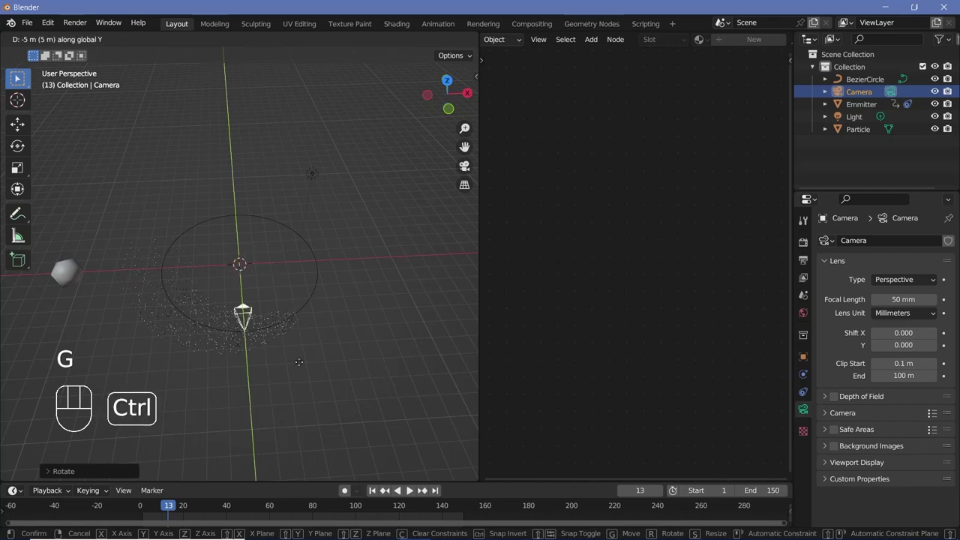
key("KP_0")
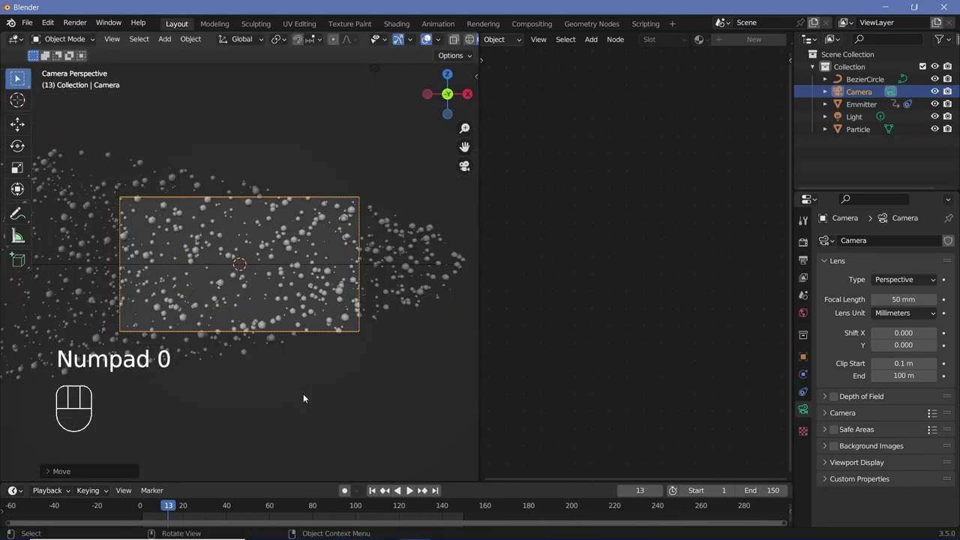
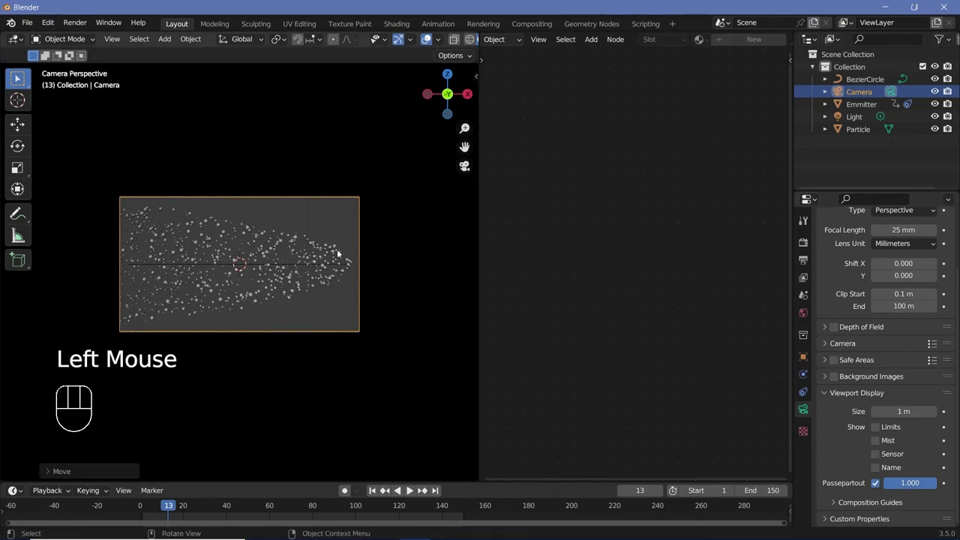
key("space")
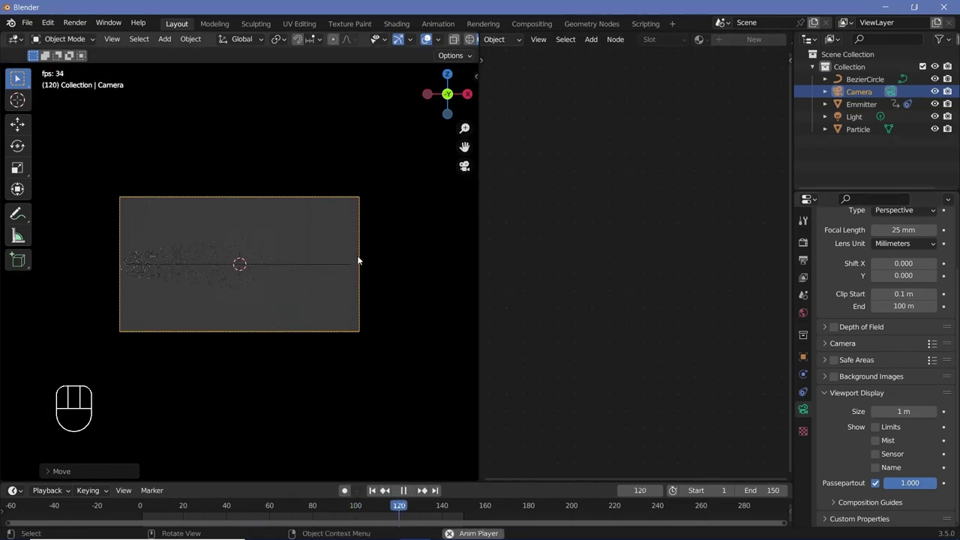
key("space")
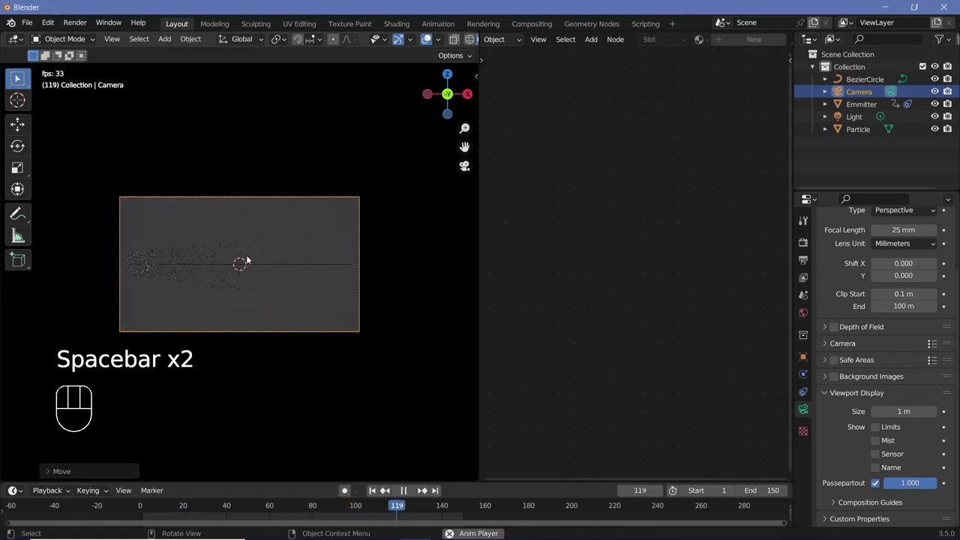
key("space")
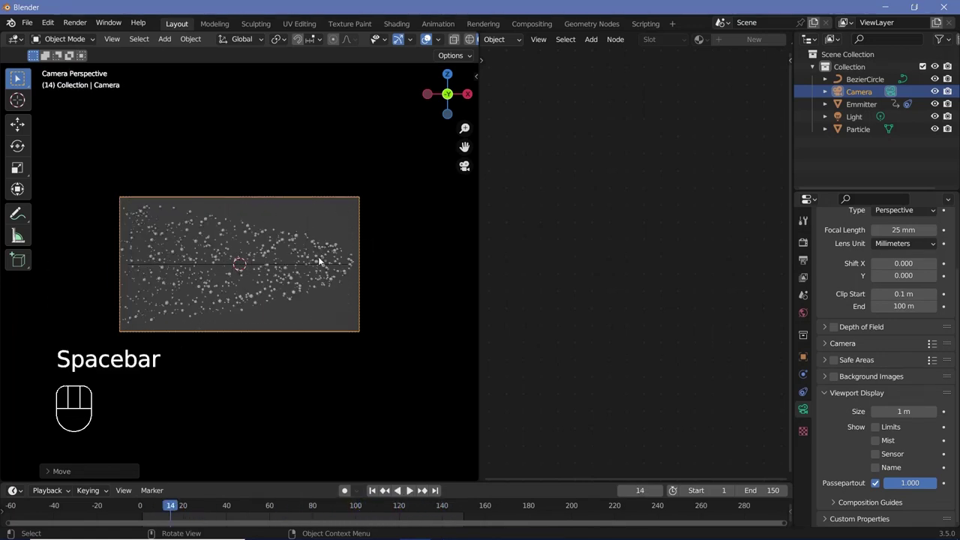
key("g")
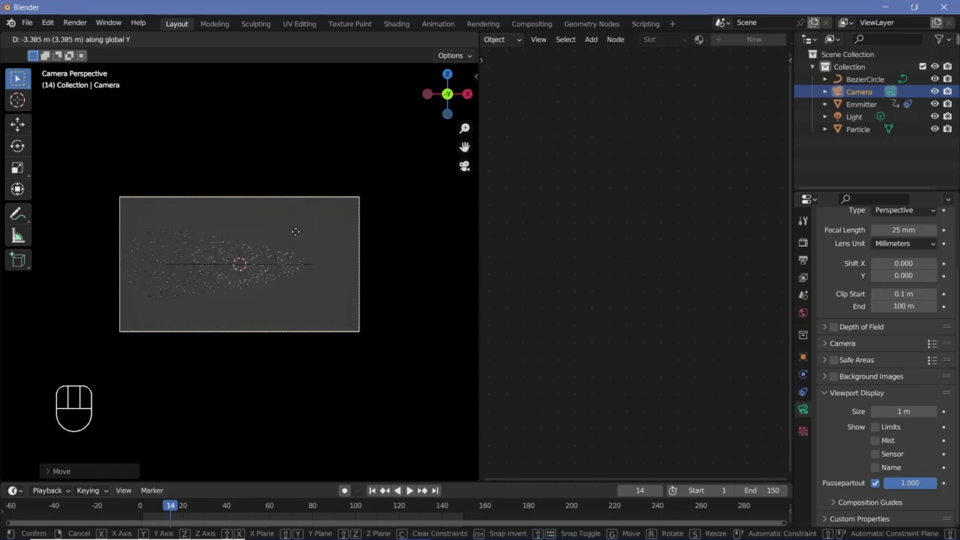
key("space")
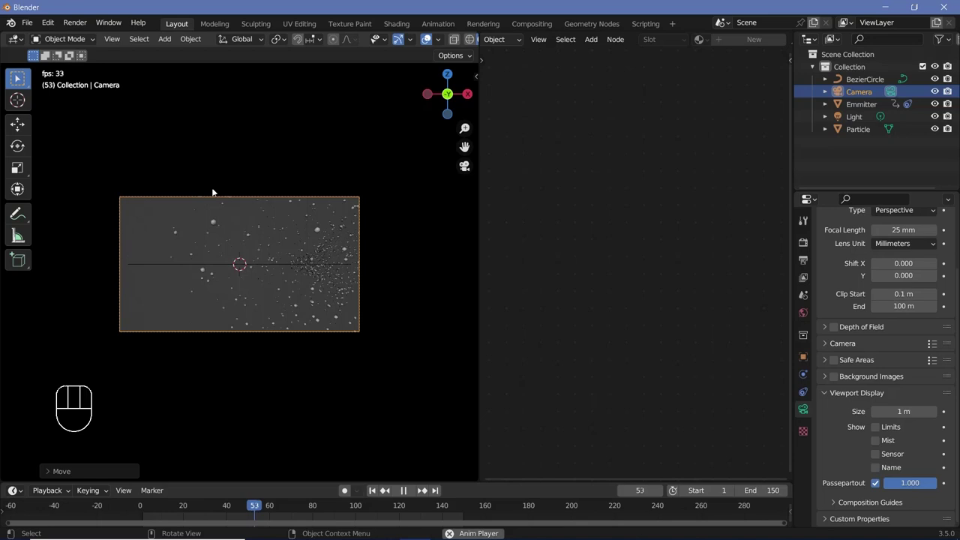
key("space")
Step: Raise the camera along Z and tilt it about X, checking the result in playback
key("g")
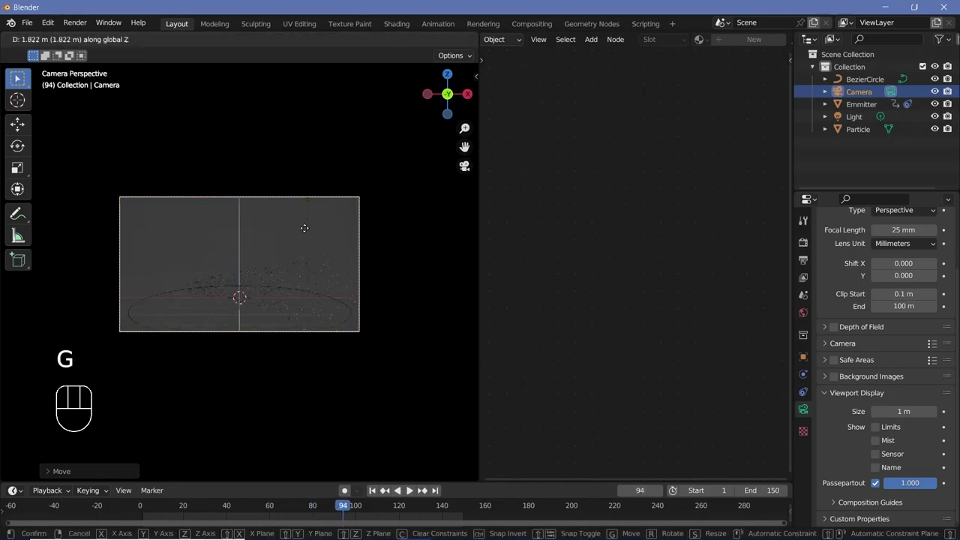
key("r")
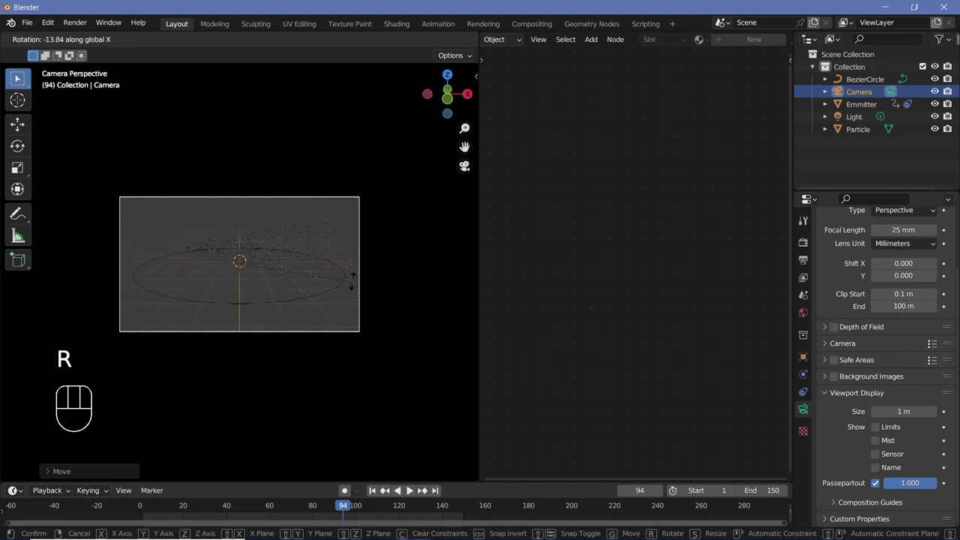
key("space")
left_click(428, 39)
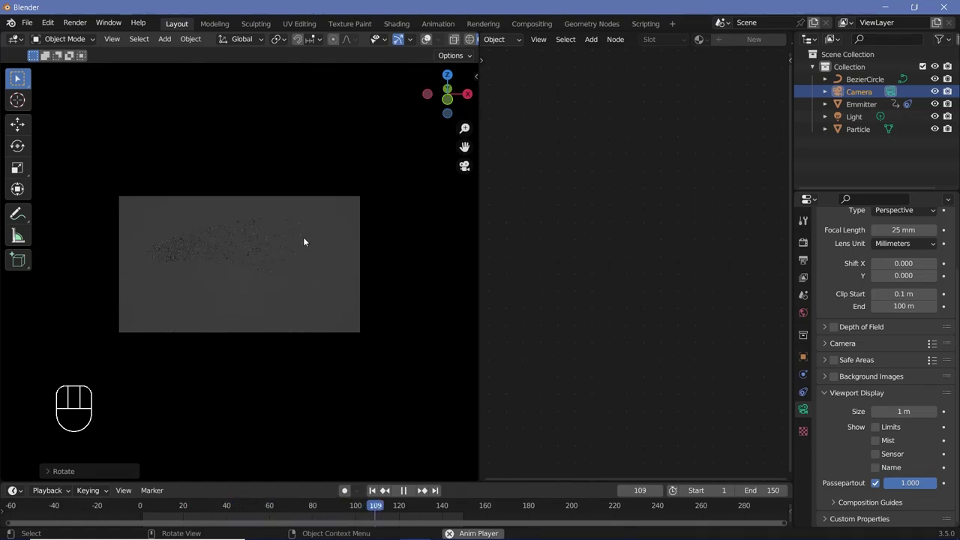
key("space")
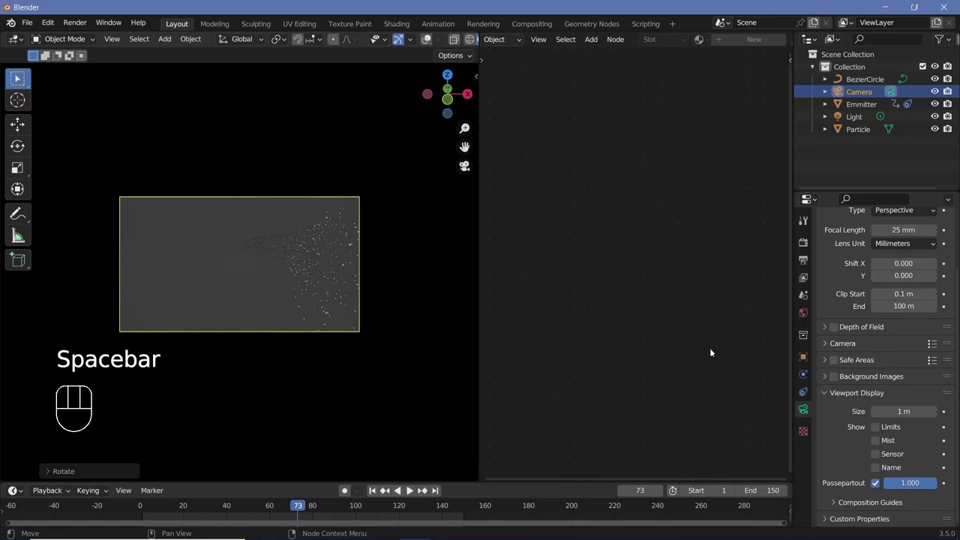
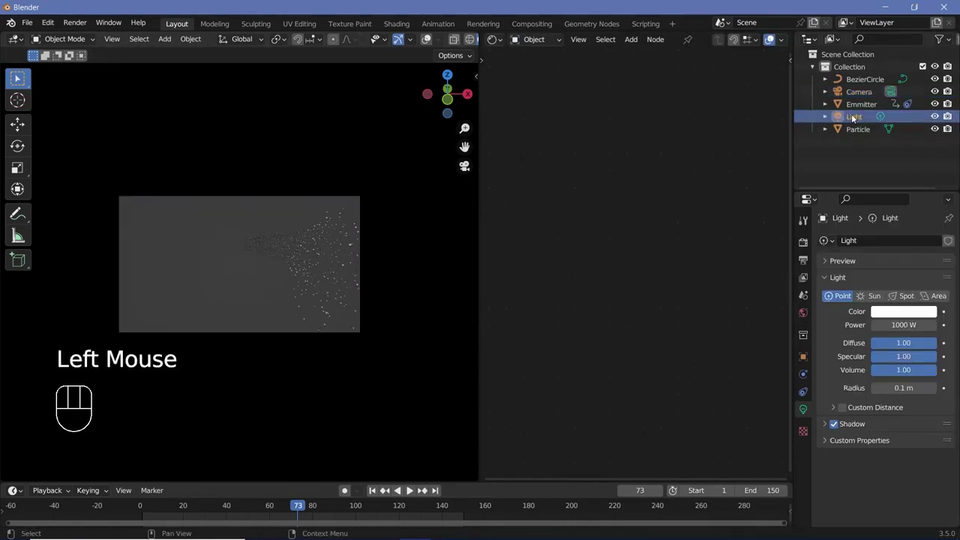
Step: Delete the Light object from the scene
key("Delete")
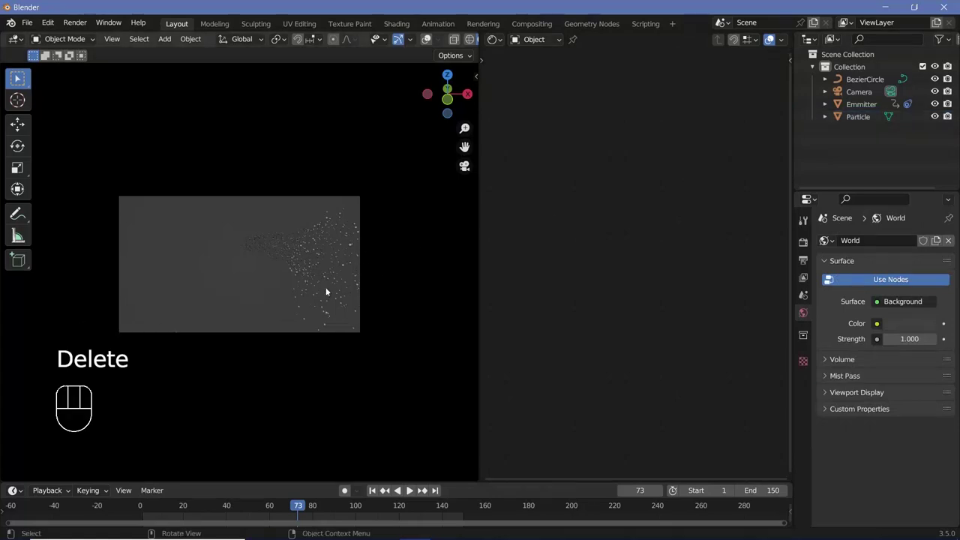
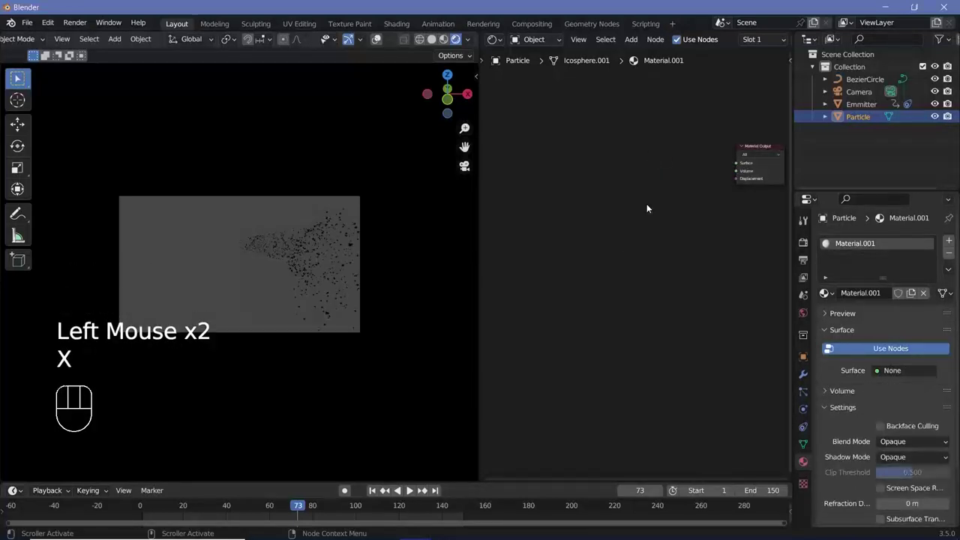
Step: Add an Emission shader at strength 50 and wire it to the material output
key("shift+a")
key("i")
left_click(671, 183)
left_click_drag(677, 180, 693, 181)
left_click(743, 165)
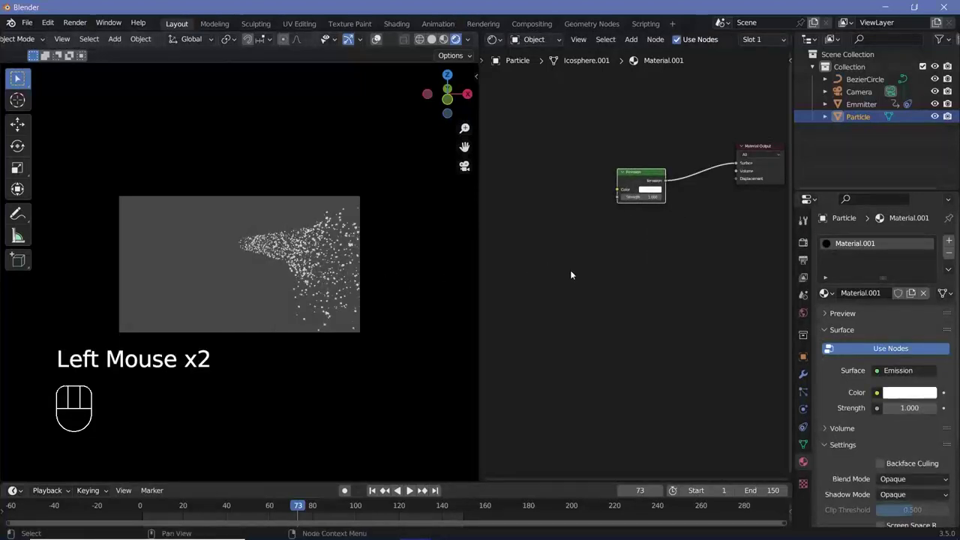
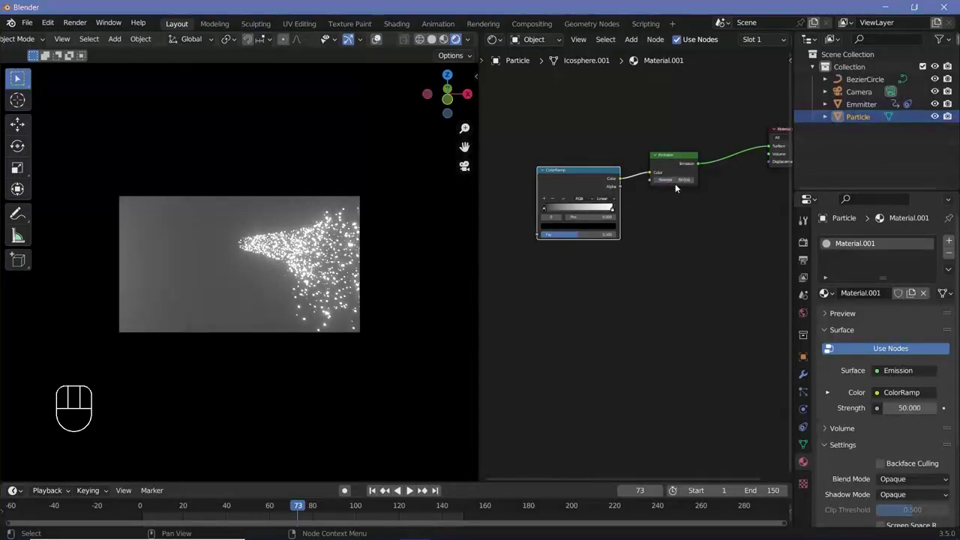
middle_click(585, 224)
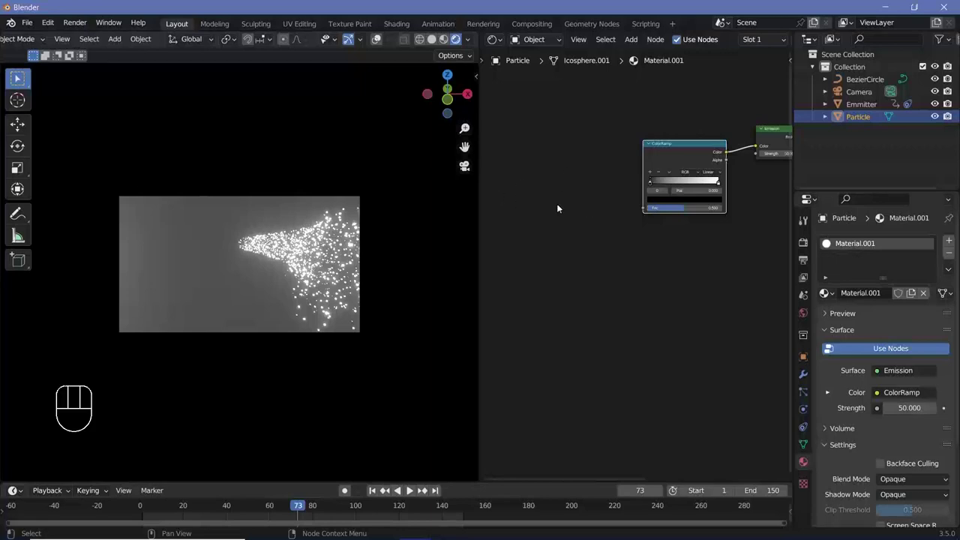
Step: Add a Texture Coordinate node feeding Object into the ColorRamp Fac, then add an Empty
key("shift+a")
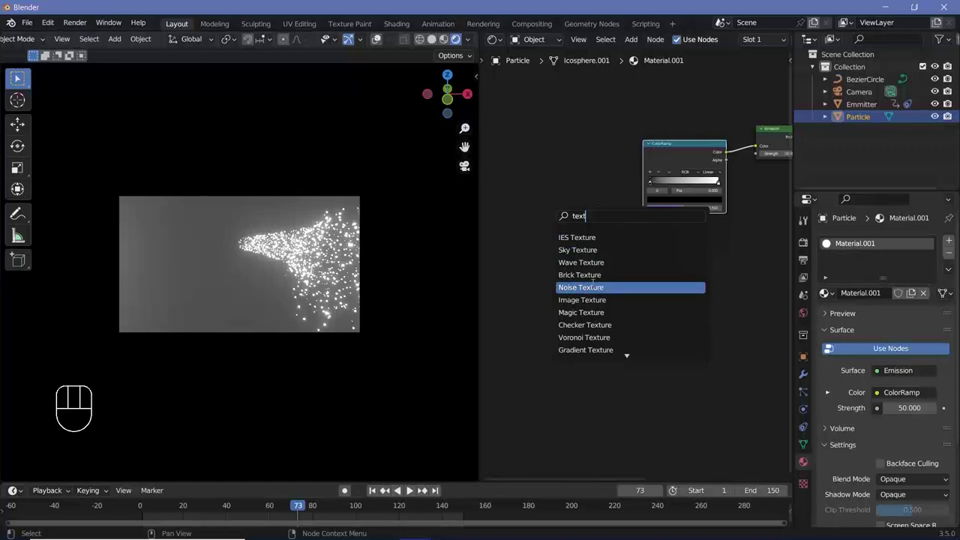
key("o")
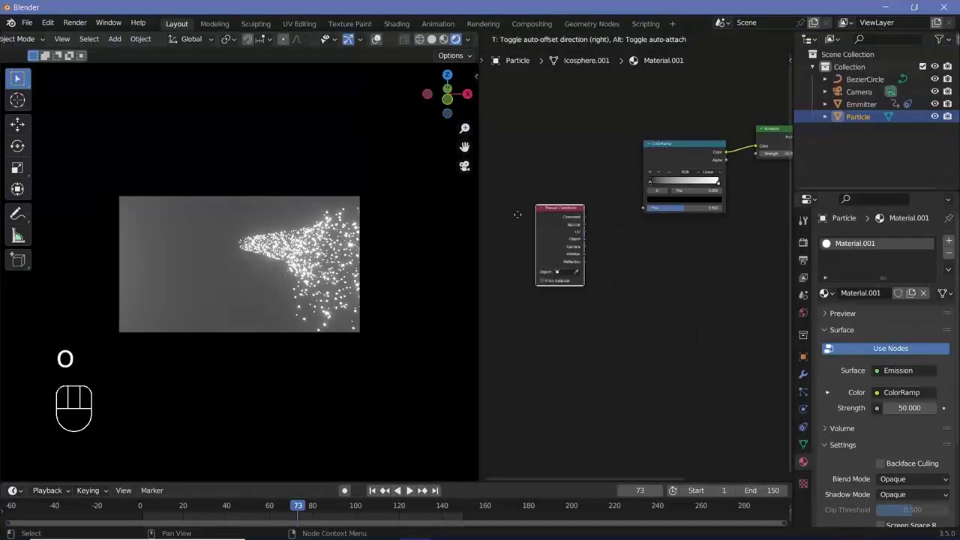
middle_click(551, 198)
left_click_drag(542, 196, 552, 239)
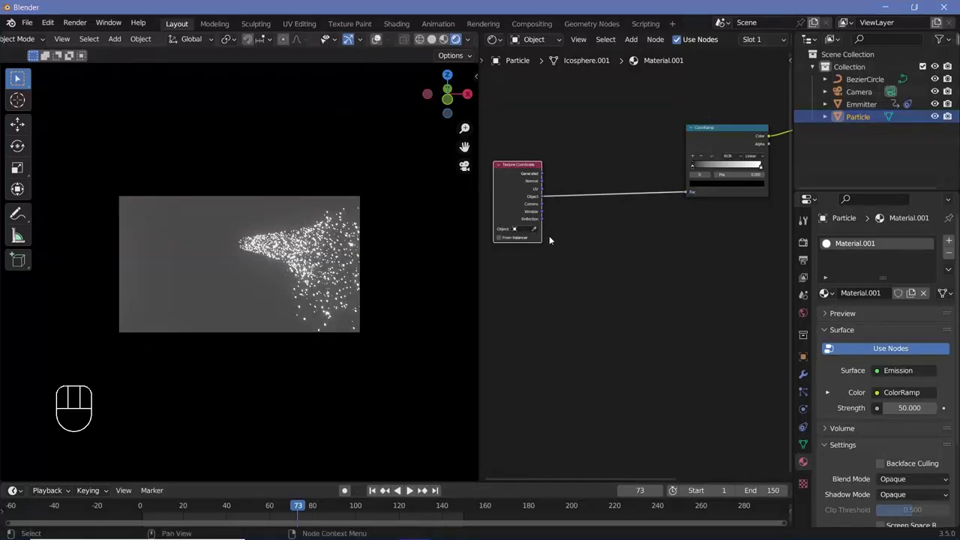
key("shift+a")
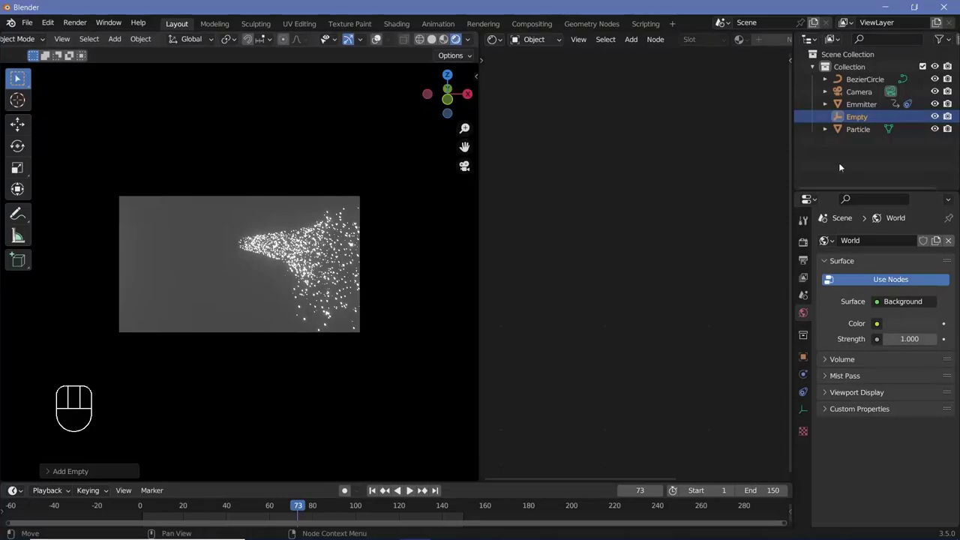
Step: Reselect the Particle object and set the Empty as the Texture Coordinate node's object
left_click(864, 132)
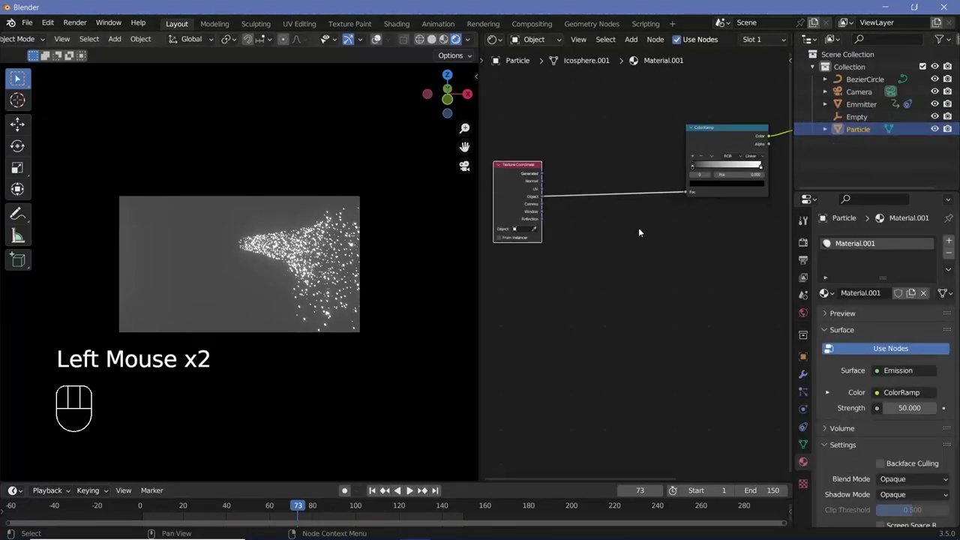
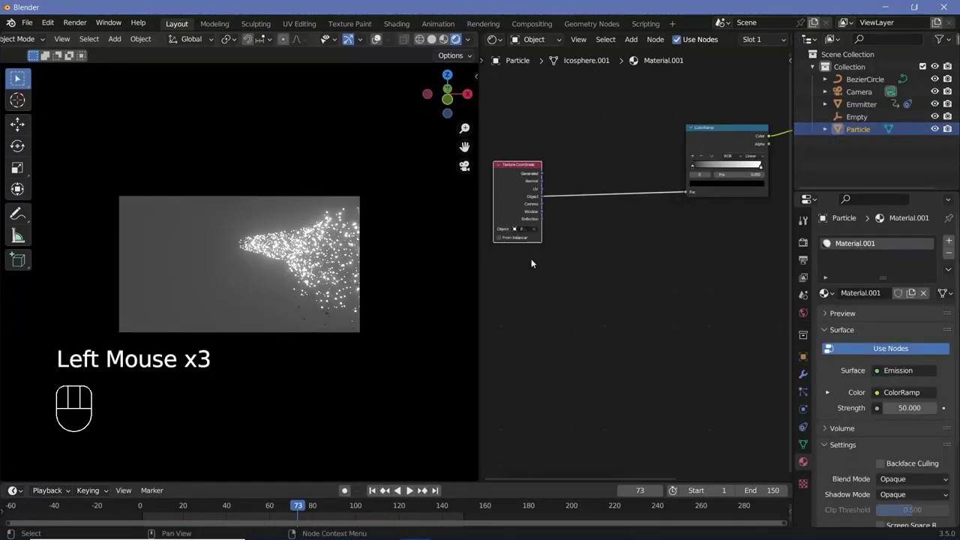
key("space")
key("space")
key("space")
key("space")
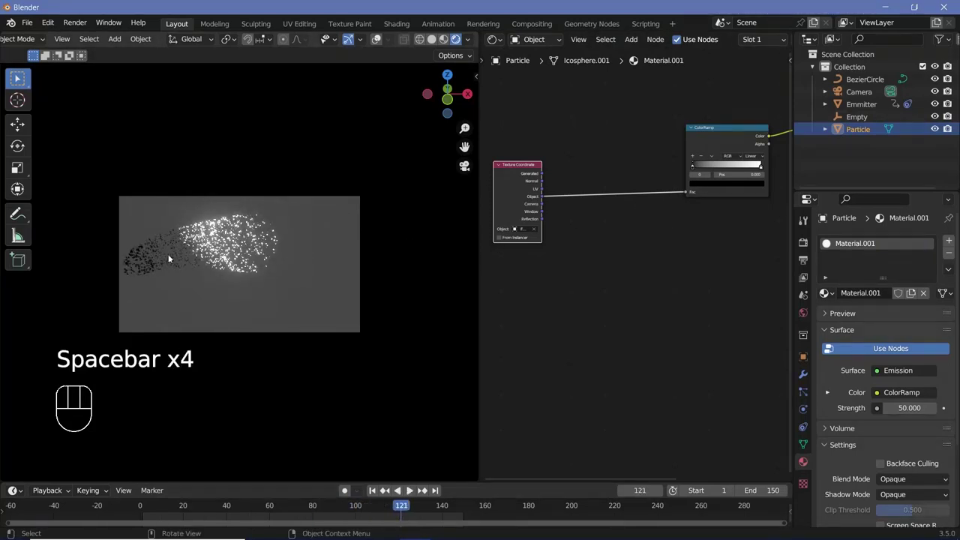
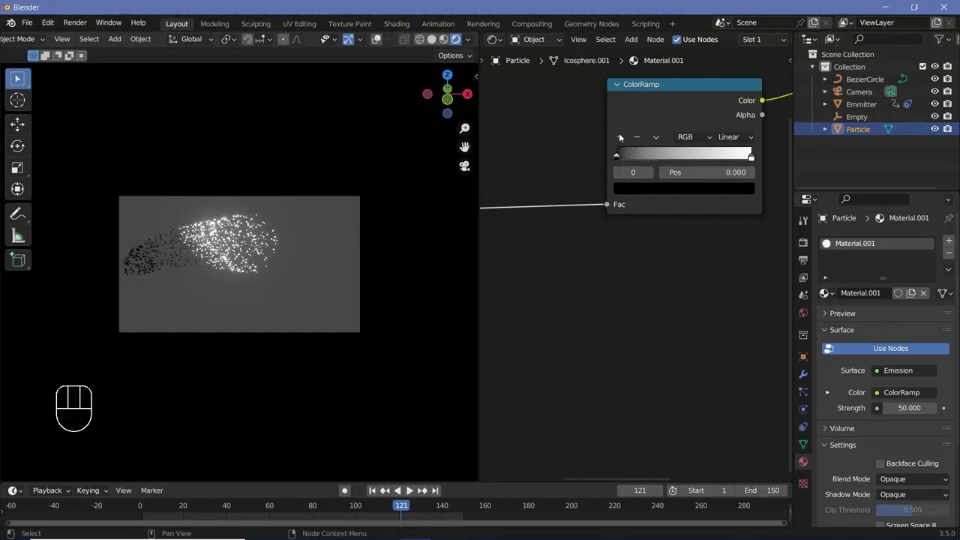
Step: Add and reposition a ramp stop, then colour the first stop green
left_click(622, 134)
left_click(627, 139)
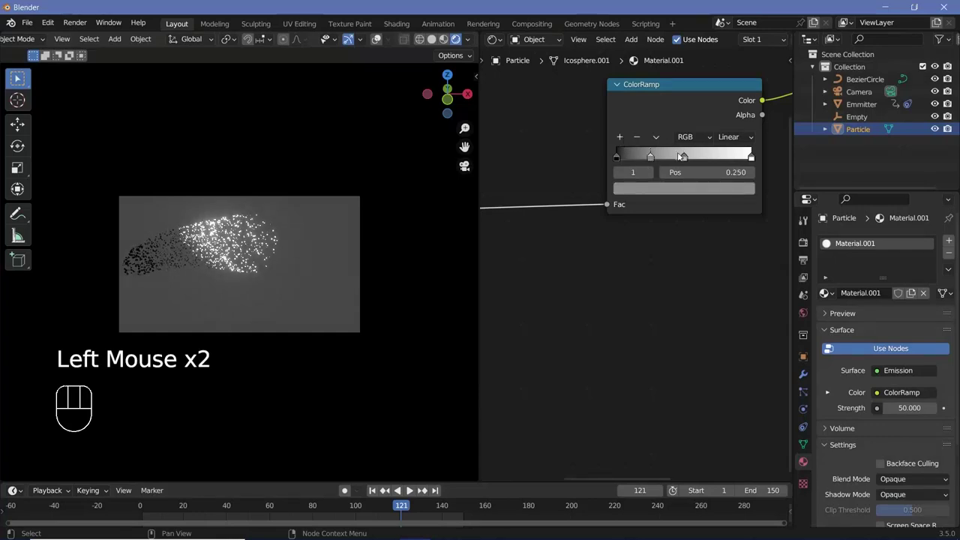
left_click_drag(690, 158, 653, 158)
left_click(655, 160)
left_click(619, 157)
left_click(640, 187)
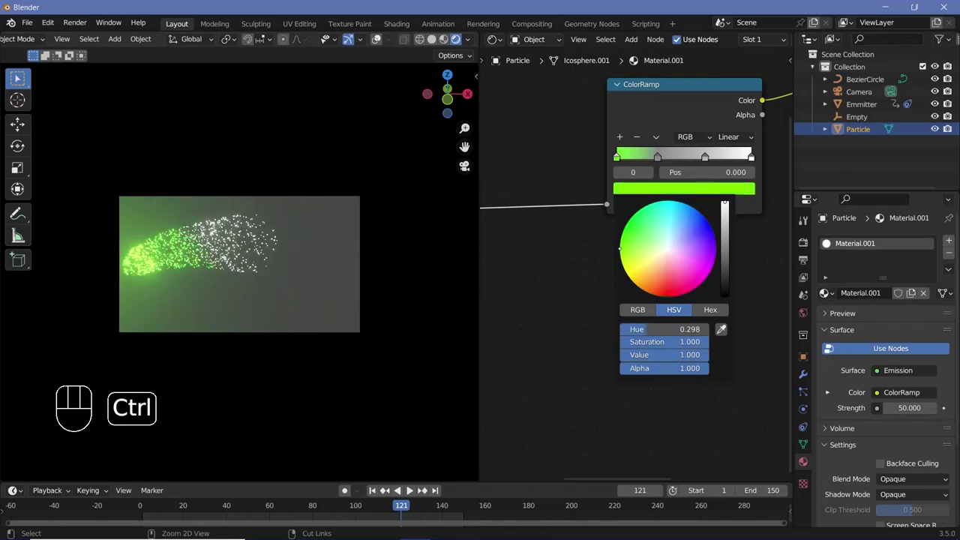
Step: Colour the middle stop cyan and the last stop blue
left_click(662, 160)
left_click(669, 193)
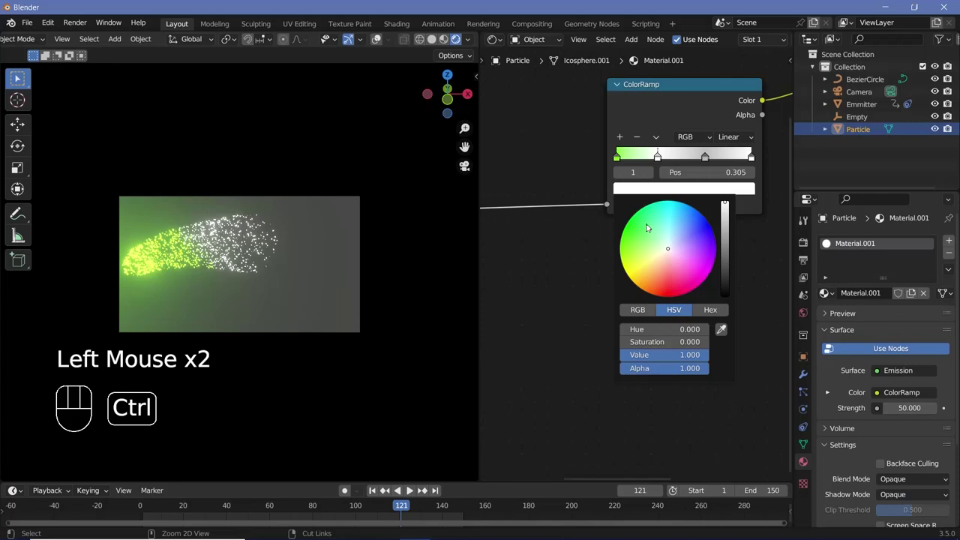
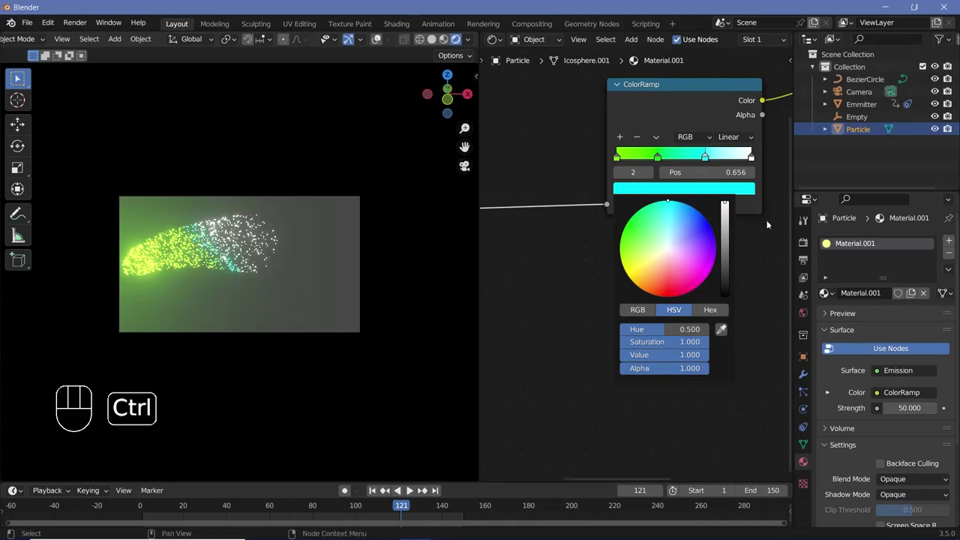
left_click(719, 196)
left_click(708, 192)
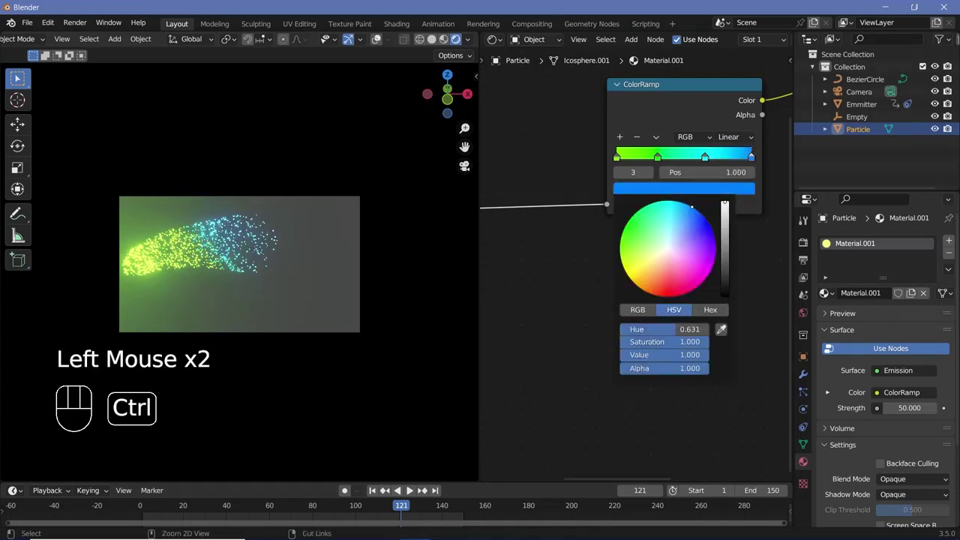
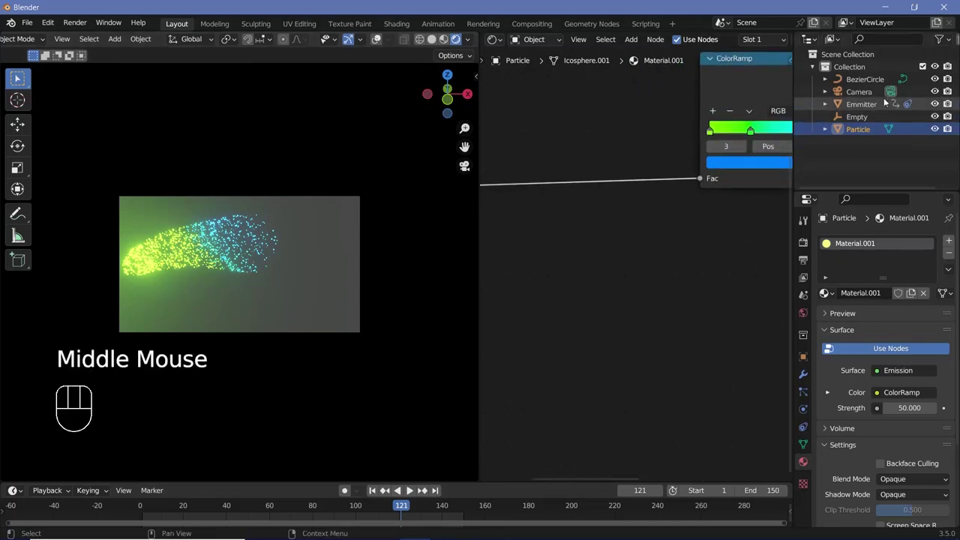
Step: Scale up the Empty and shift it along X, previewing the colour flow
left_click(856, 114)
key("s")
key("g")
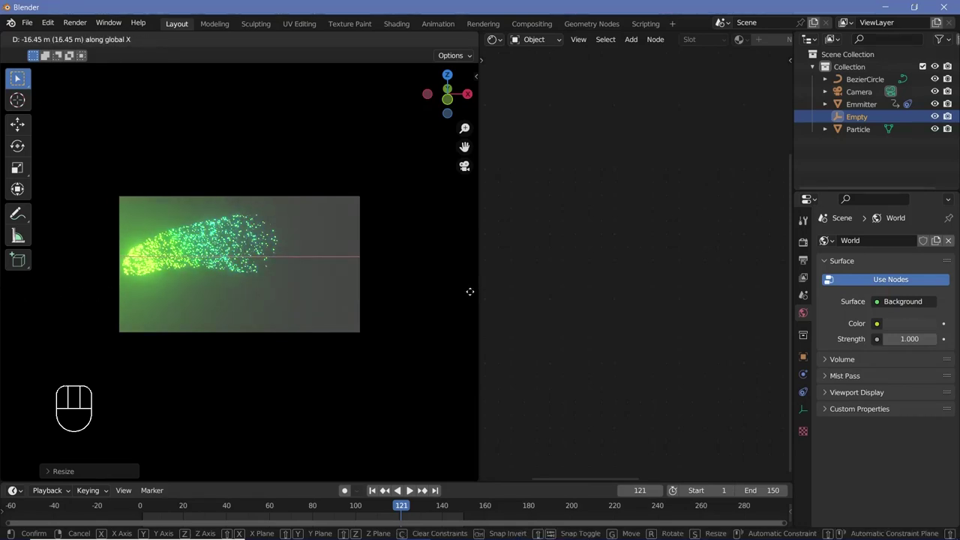
key("space")
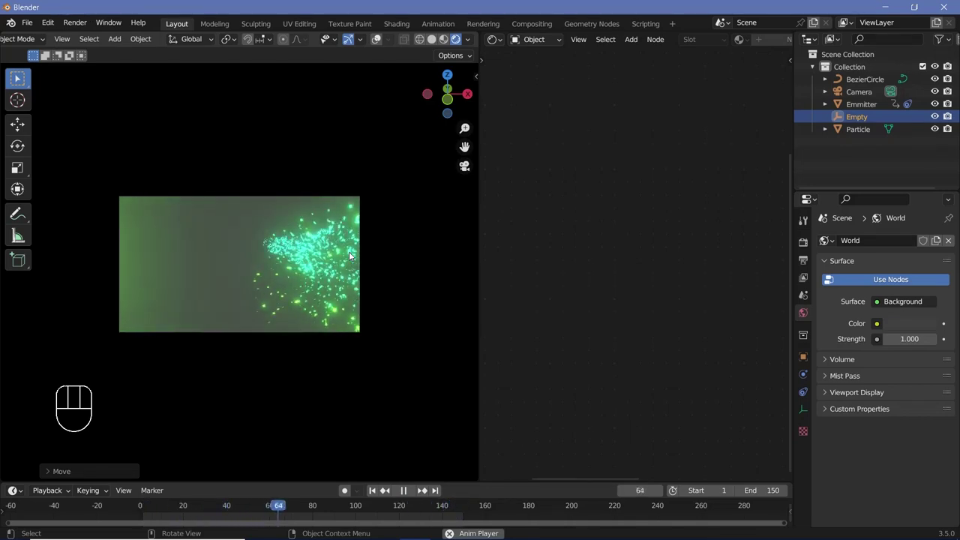
key("space")
Step: Rotate the Empty about the global Z axis and play the animation again
key("space")
key("space")
key("r")
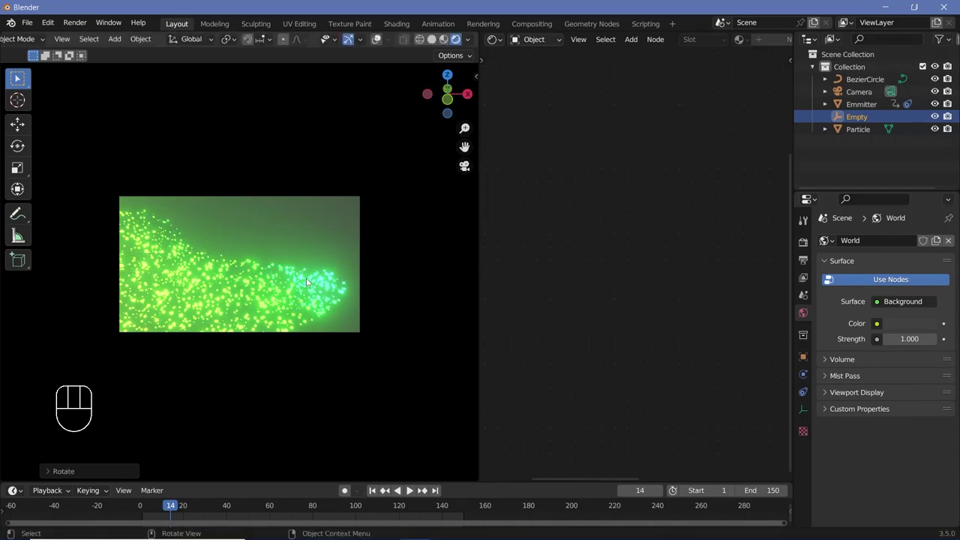
key("r")
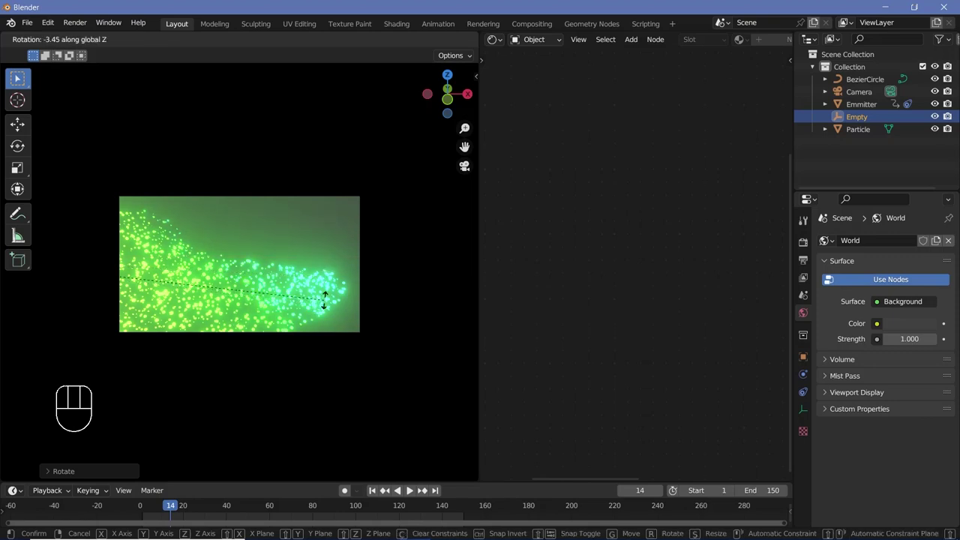
key("space")
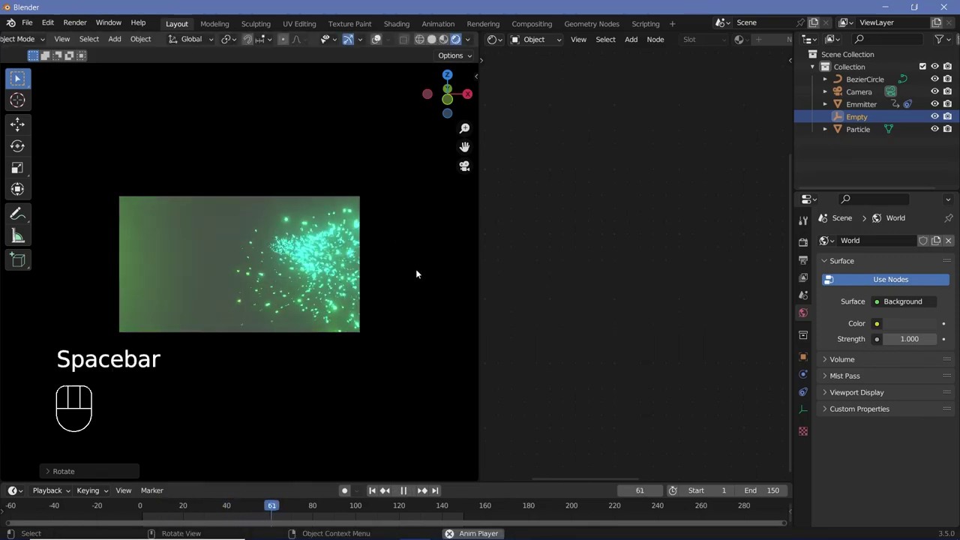
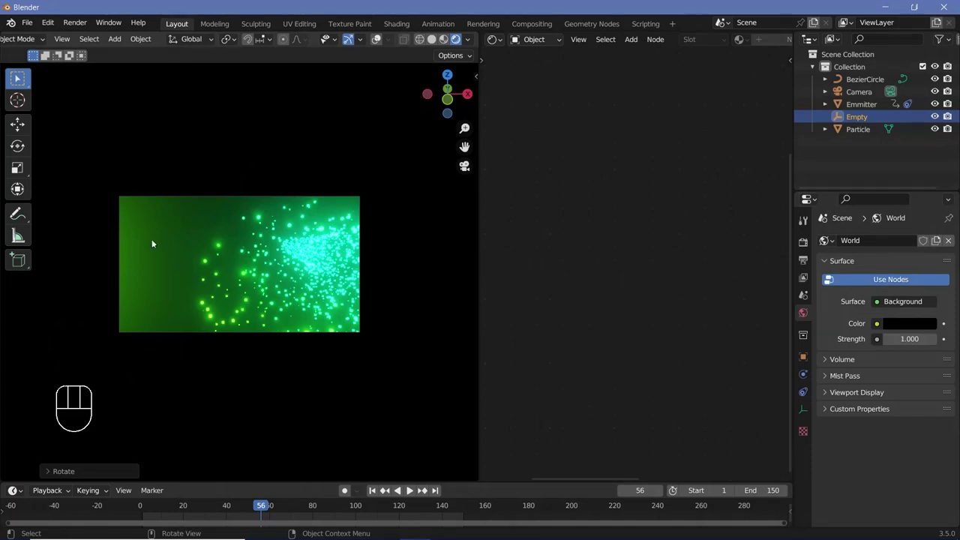
Step: Hide the Particle emitter object from viewport and render, then preview playback
left_click(865, 131)
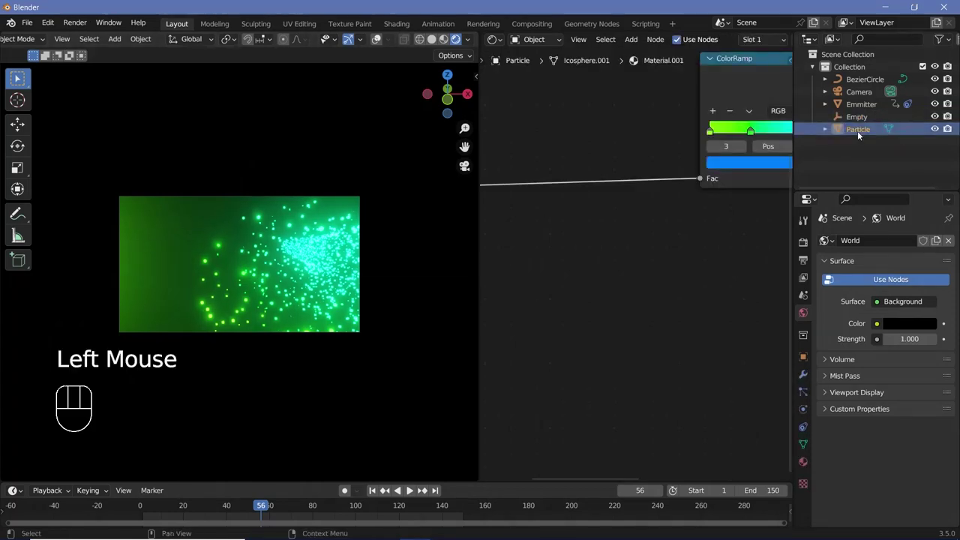
left_click(933, 130)
left_click(953, 128)
key("space")
key("space")
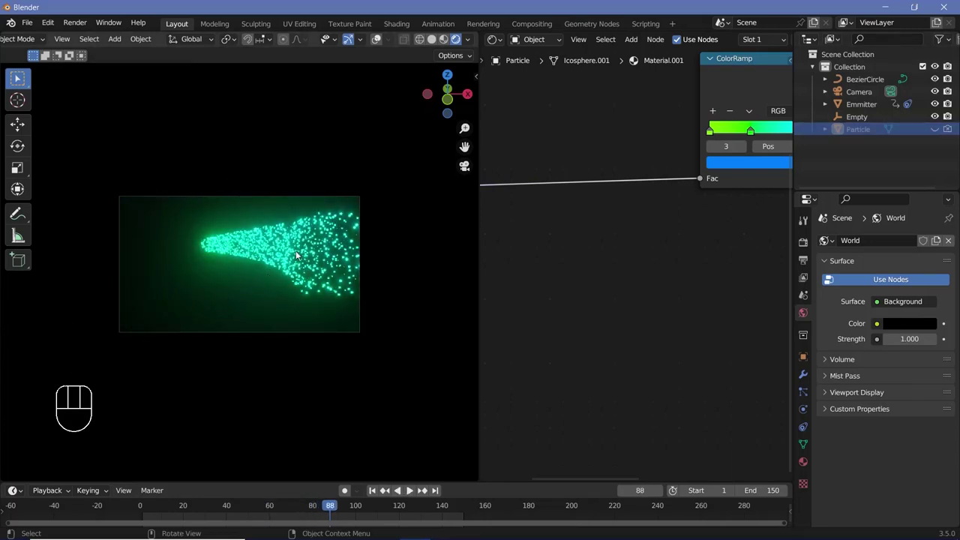
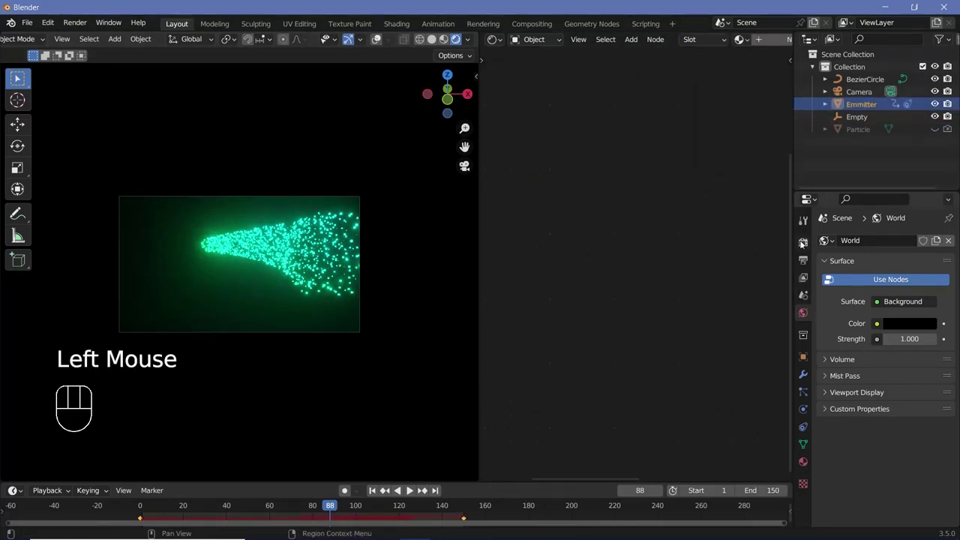
Step: Enable Bloom in Render Properties with radius 6.5 and intensity 0.030
left_click(805, 243)
scroll("down", 3)
left_click(841, 523)
scroll("down", 3)
left_click_drag(891, 470, 880, 444)
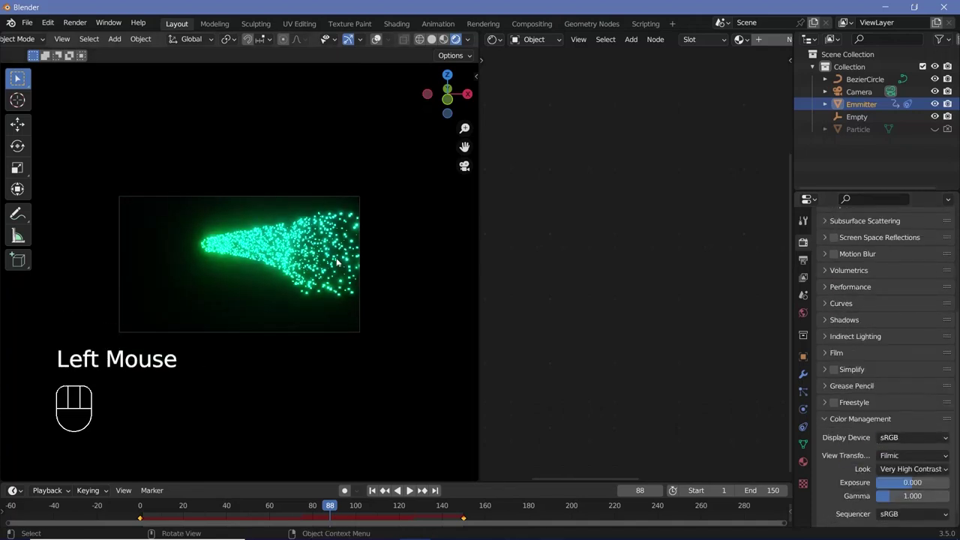
scroll("up", 3)
scroll("down", 3)
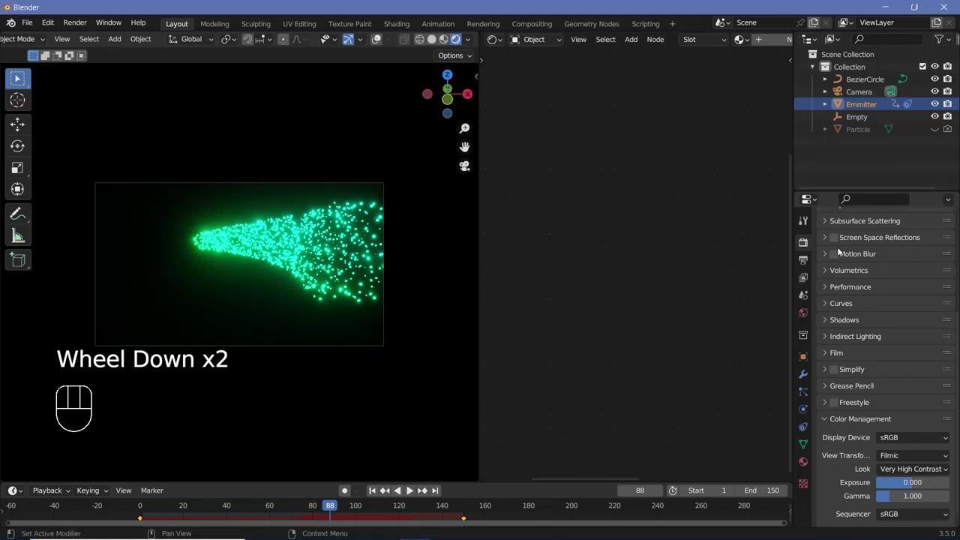
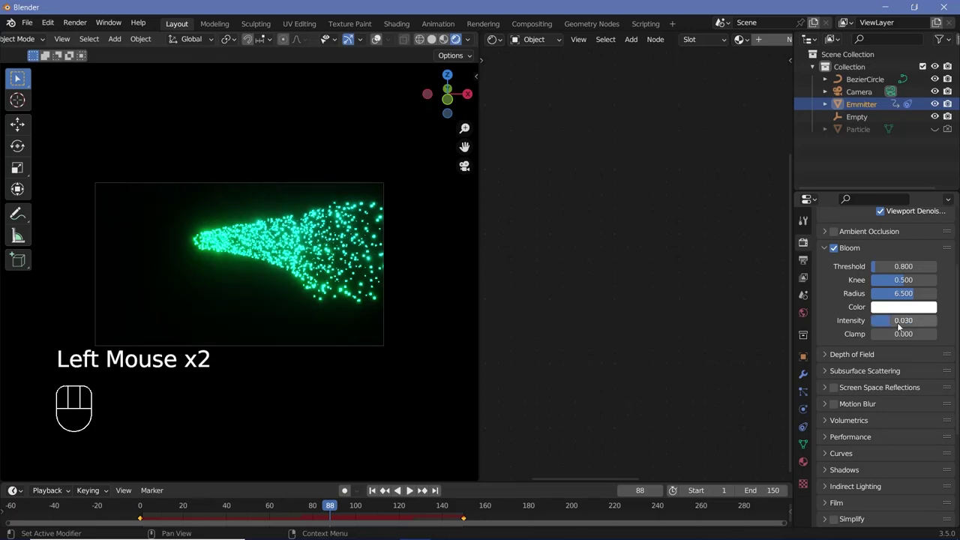
key("space")
Step: Select the Empty object and rescale it while previewing the glowing particles
left_click(277, 272)
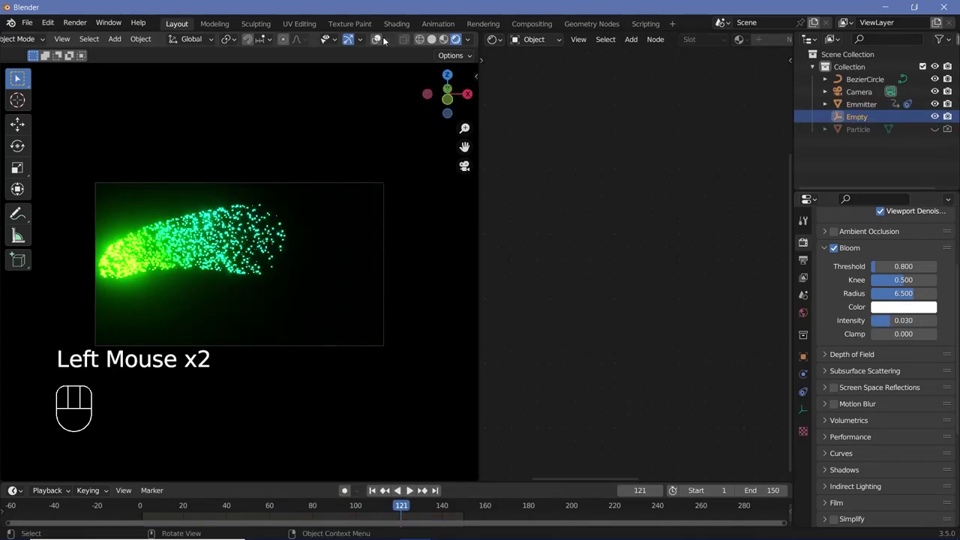
left_click_drag(382, 38, 379, 54)
key("s")
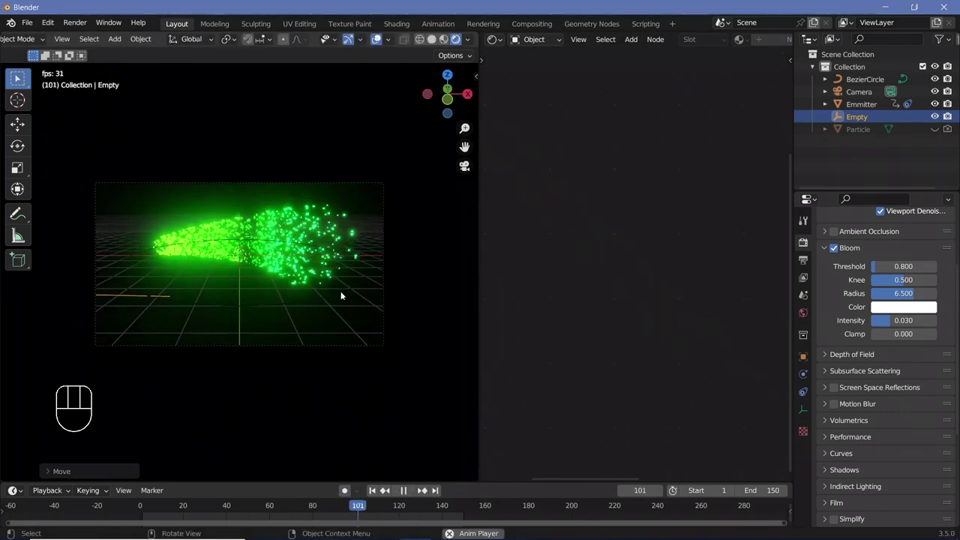
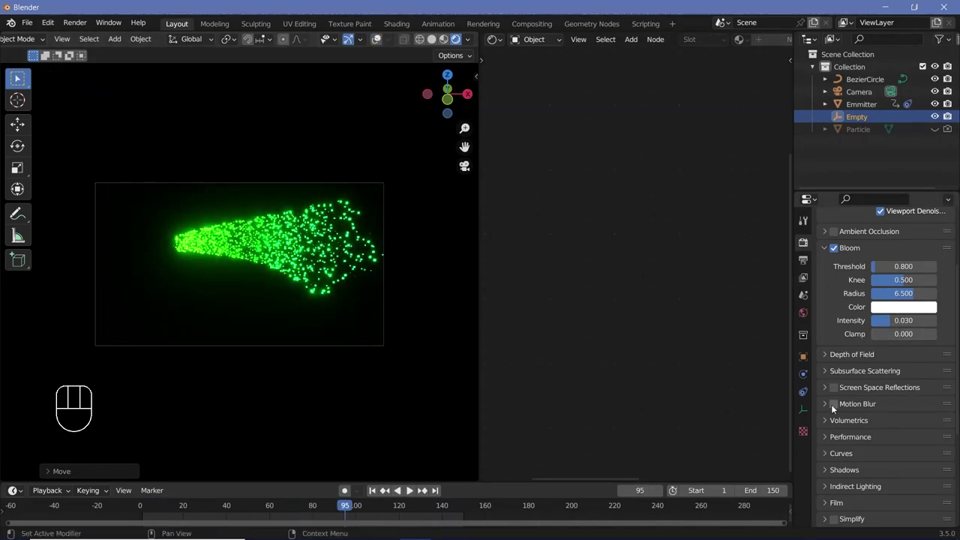
Step: Switch on Motion Blur in the render settings
left_click(835, 408)
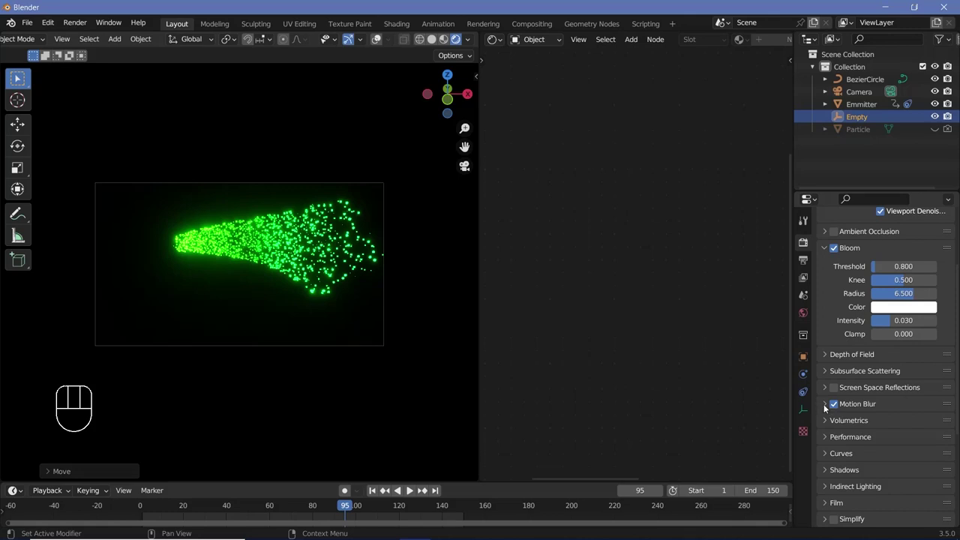
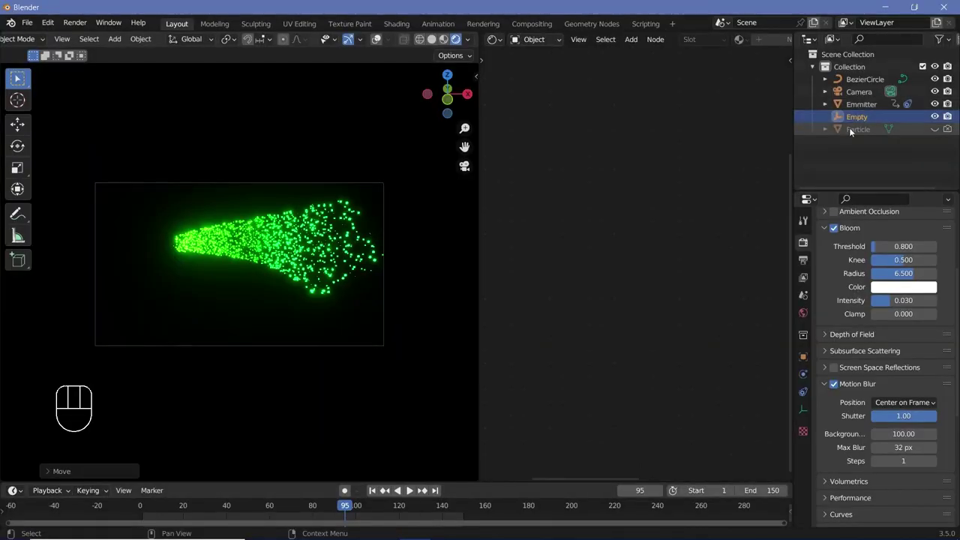
Step: Add a Subdivision Surface modifier to Particle (viewport 1, render 2) and return to frame 1
left_click(852, 129)
left_click(805, 383)
left_click_drag(880, 241, 478, 143)
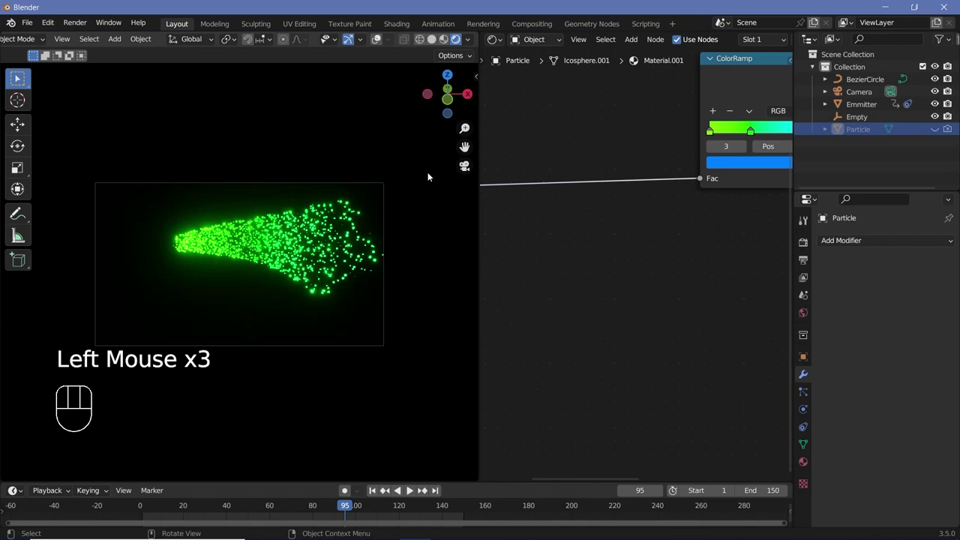
key("space")
scroll("up", 3)
scroll("up", 3)
scroll("down", 3)
scroll("down", 3)
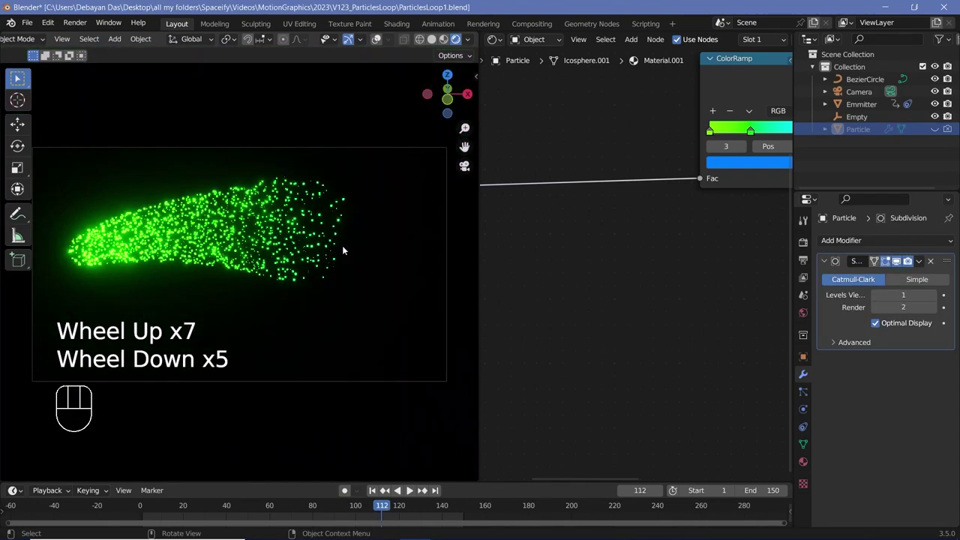
key("space")
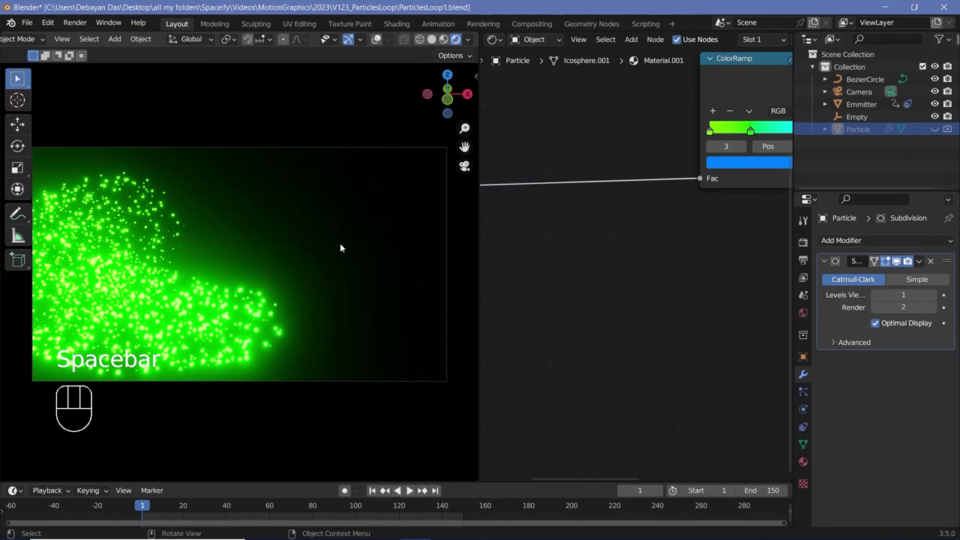